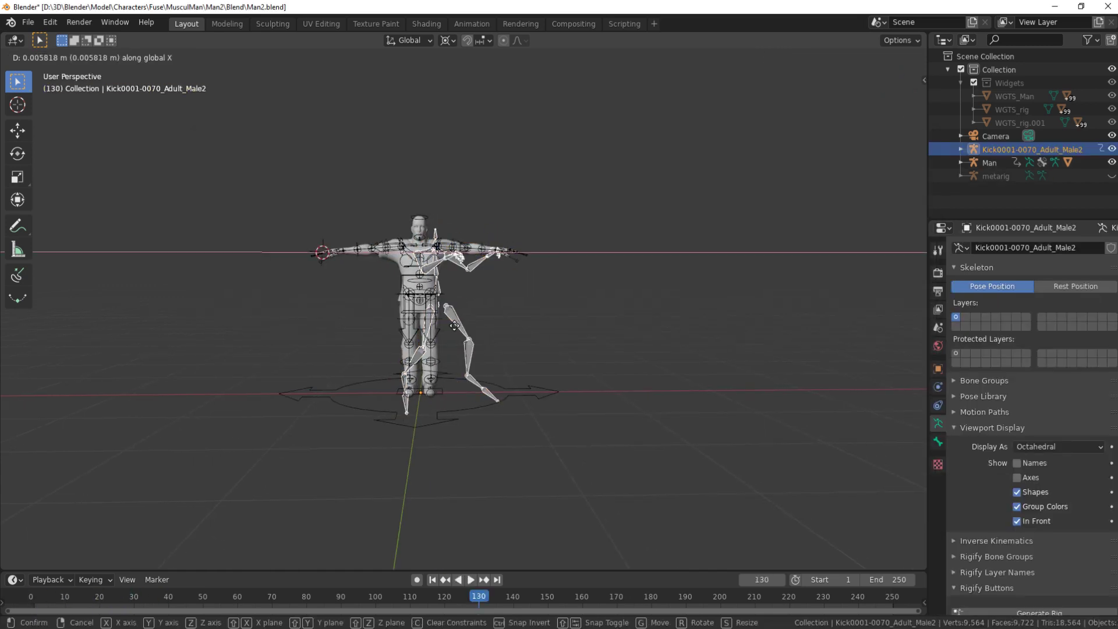
Step: Split the viewport and turn the lower area into the retarget node editor with a new node tree
{"action": "left_click", "coordinate": [582, 341]}
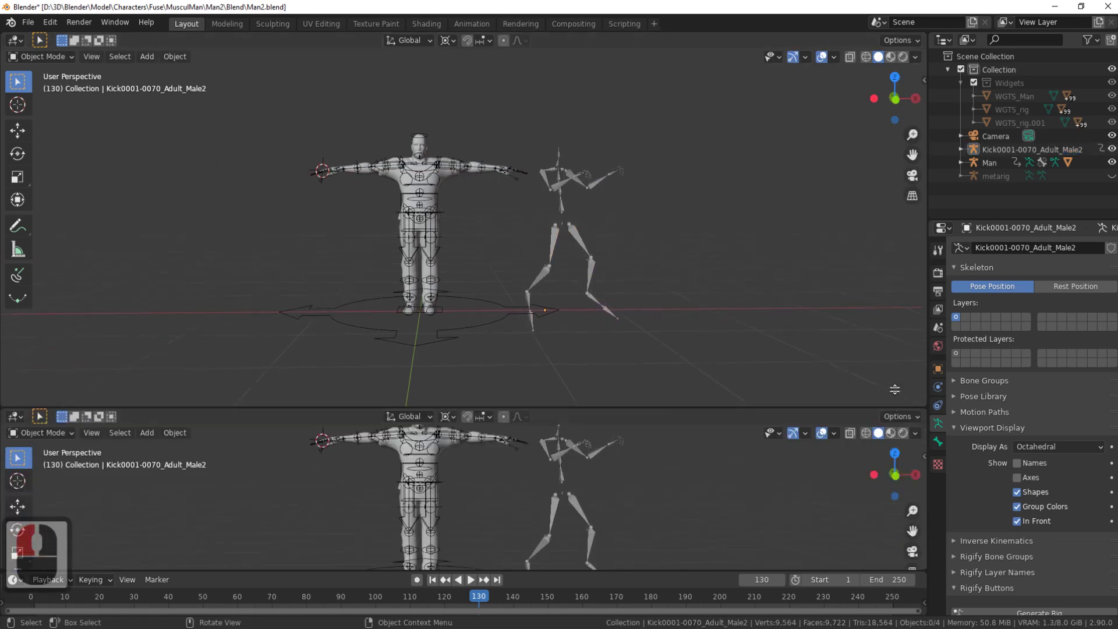
{"action": "left_click", "coordinate": [406, 459]}
{"action": "left_click", "coordinate": [19, 294]}
{"action": "left_click", "coordinate": [60, 412]}
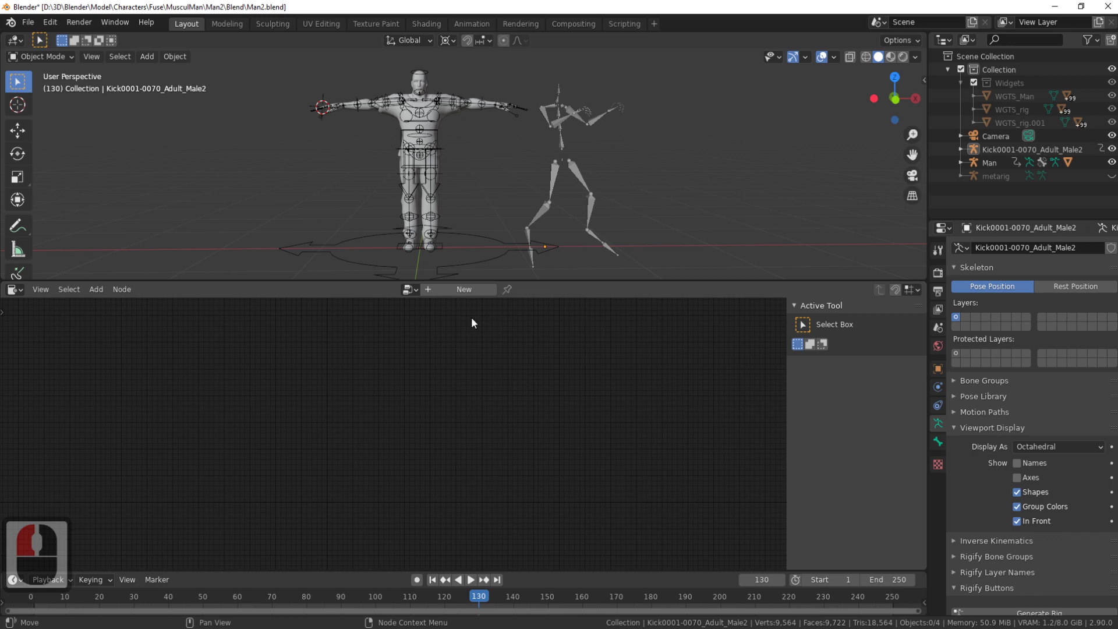
{"action": "left_click", "coordinate": [475, 294]}
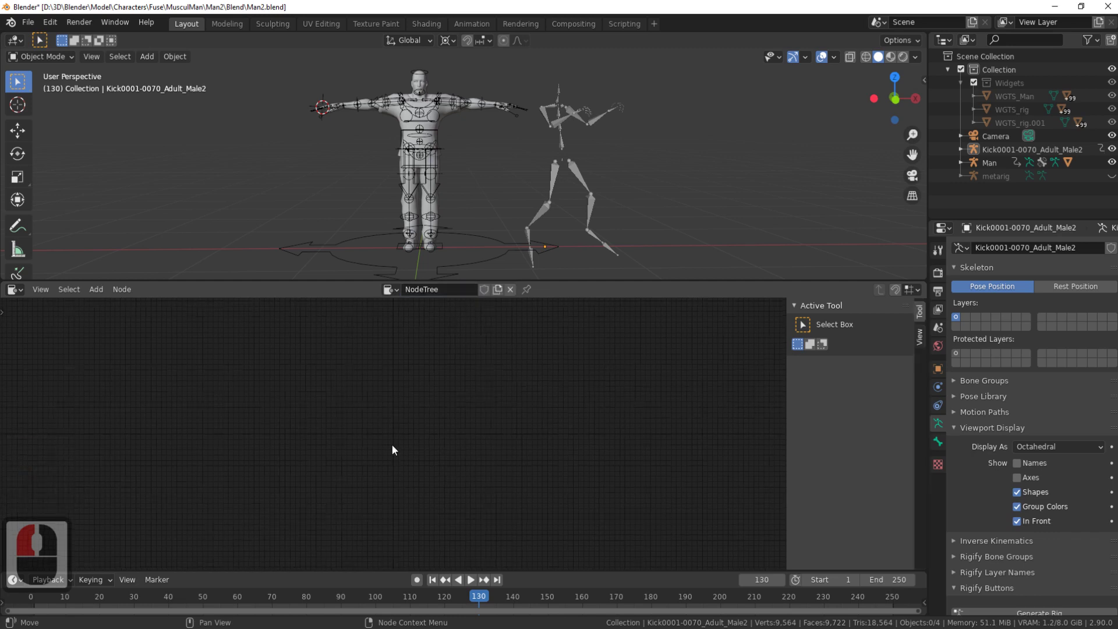
Step: Add a Target and Source Object node with Man as target and the kick mocap armature as source
{"action": "key", "text": "a"}
{"action": "left_click", "coordinate": [455, 469]}
{"action": "left_click", "coordinate": [447, 381]}
{"action": "left_click", "coordinate": [489, 353]}
{"action": "left_click", "coordinate": [481, 264]}
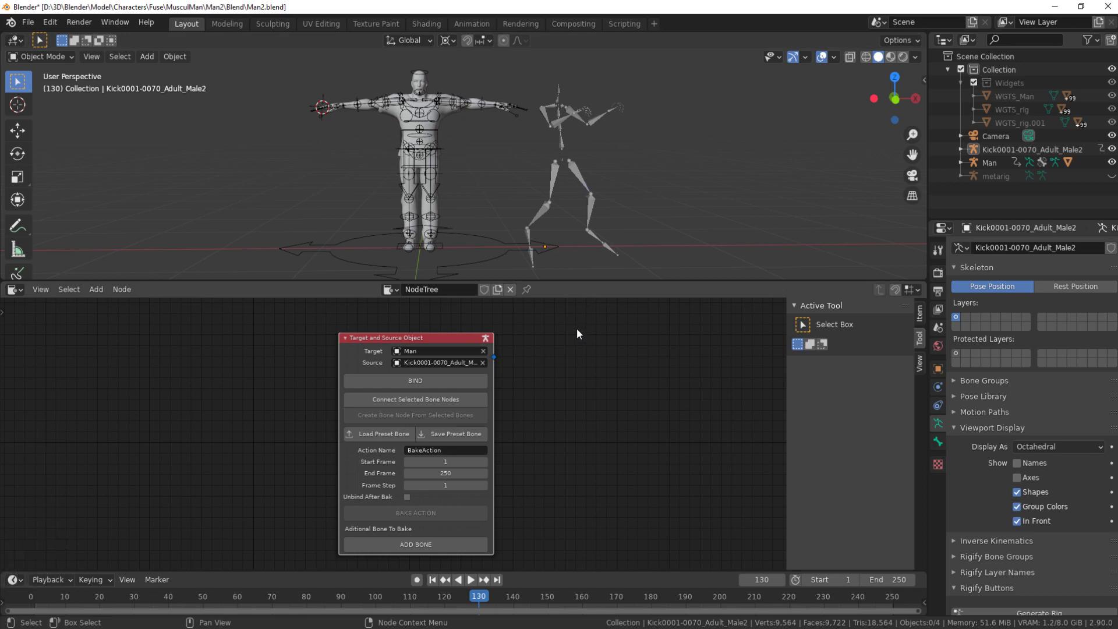
Step: Bind the node, then select the mocap armature's hips bone in Pose Mode
{"action": "left_click", "coordinate": [579, 335]}
{"action": "left_click", "coordinate": [418, 385]}
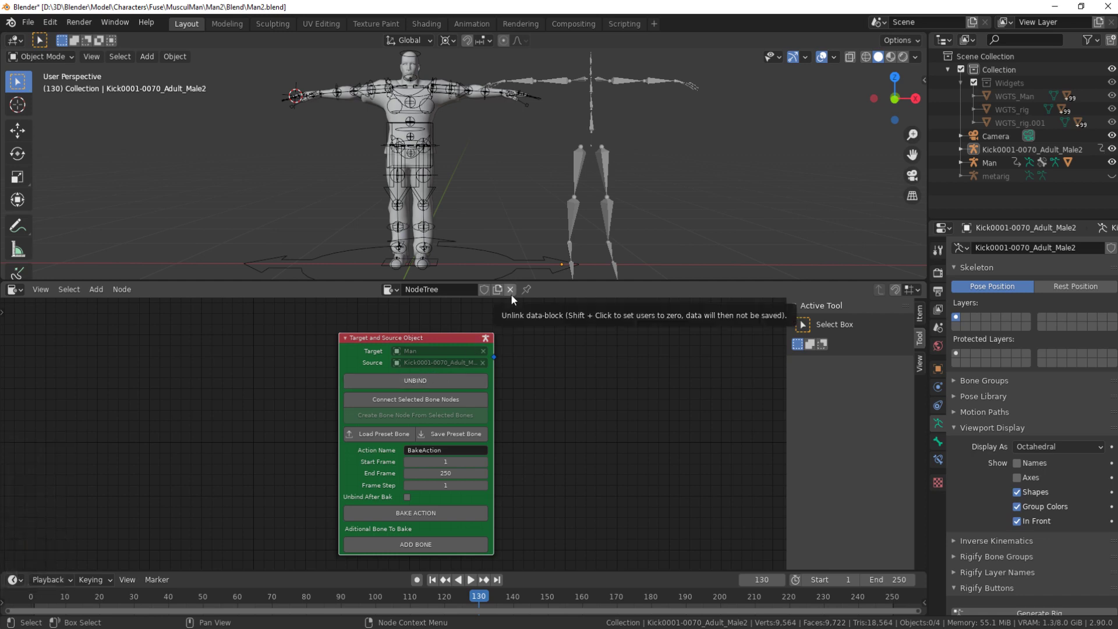
{"action": "left_click", "coordinate": [515, 299]}
{"action": "left_click", "coordinate": [60, 60]}
{"action": "left_click", "coordinate": [59, 105]}
{"action": "left_click", "coordinate": [593, 149]}
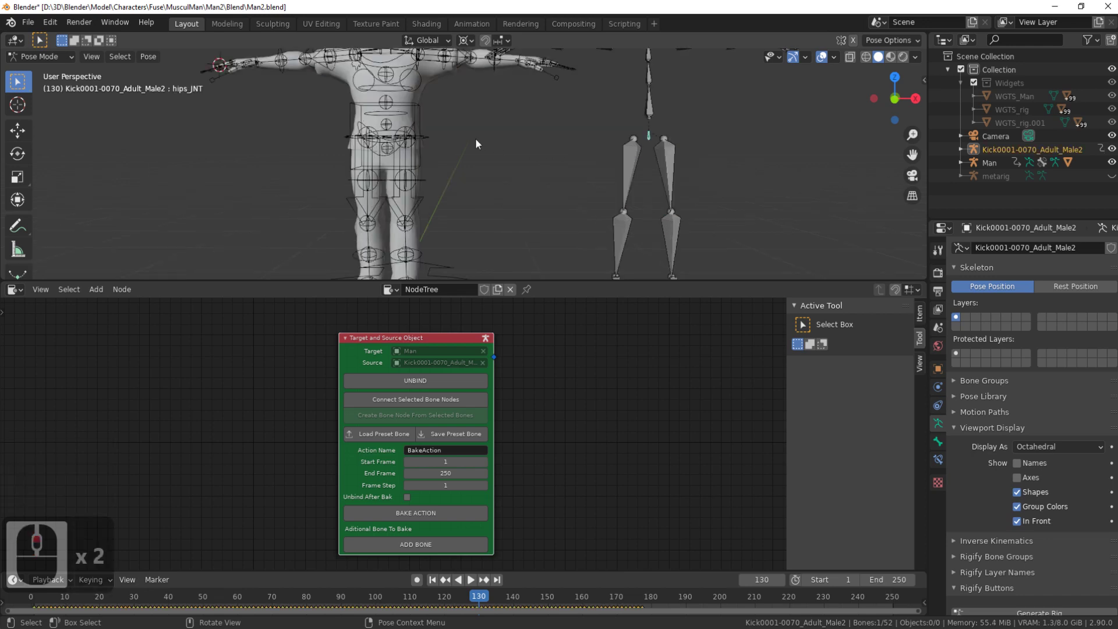
Step: Switch the Man rig into Pose Mode and pick its torso control
{"action": "left_click", "coordinate": [415, 109]}
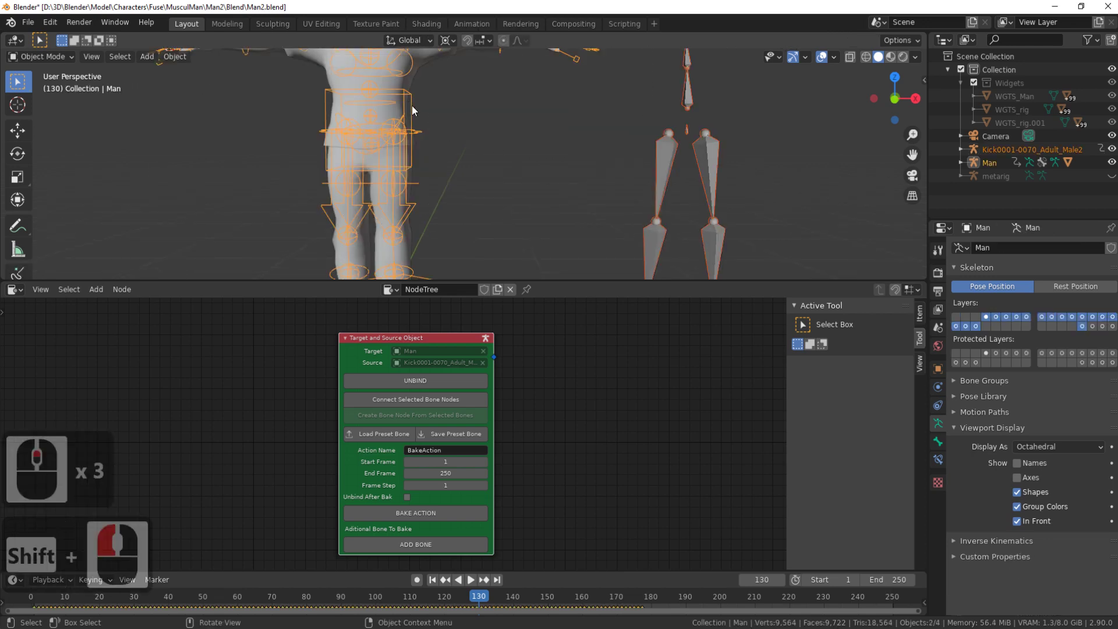
{"action": "key", "text": "ctrl+Tab"}
{"action": "scroll", "scroll_direction": "up", "scroll_amount": 3}
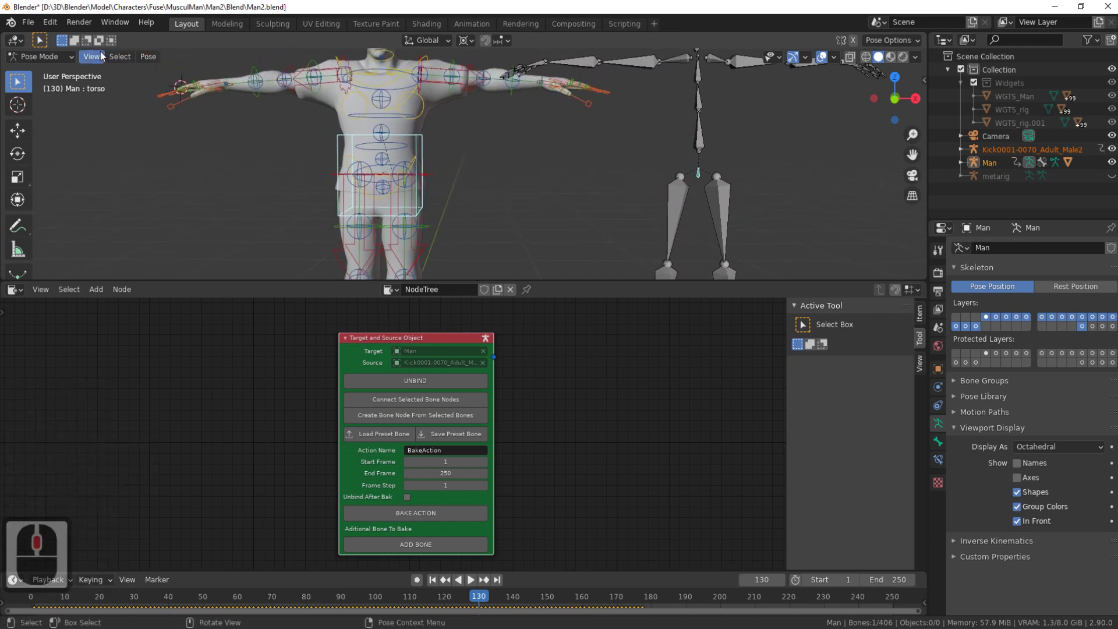
{"action": "left_click", "coordinate": [56, 25]}
{"action": "left_click", "coordinate": [51, 192]}
{"action": "left_click", "coordinate": [51, 194]}
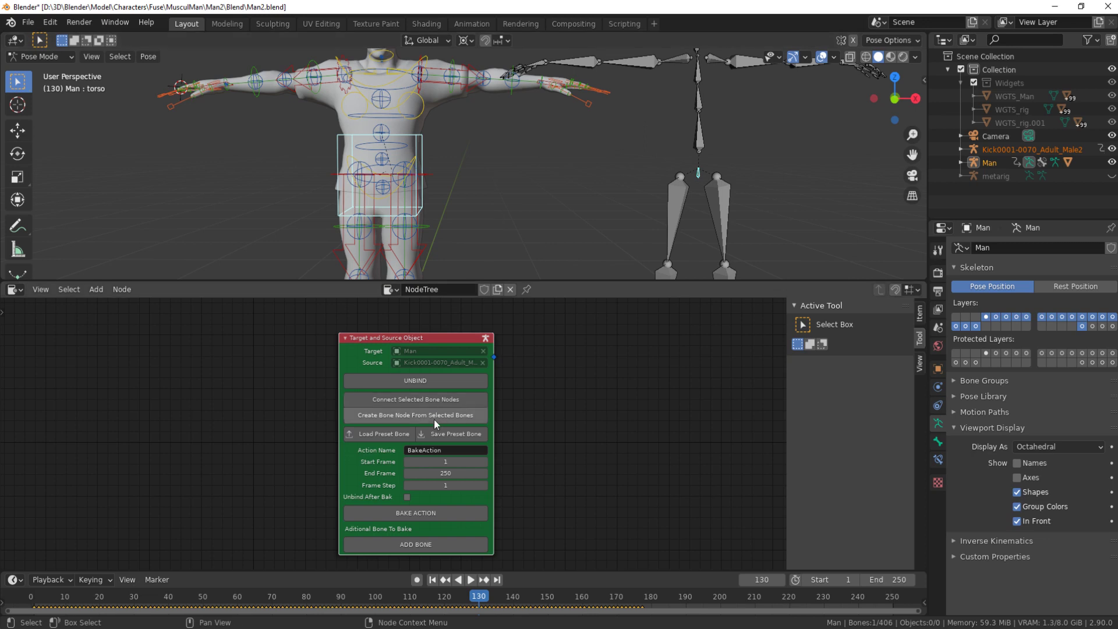
Step: Create a torso bone node from the selected bones mapping Man's torso to hips_JNT
{"action": "left_click", "coordinate": [437, 421]}
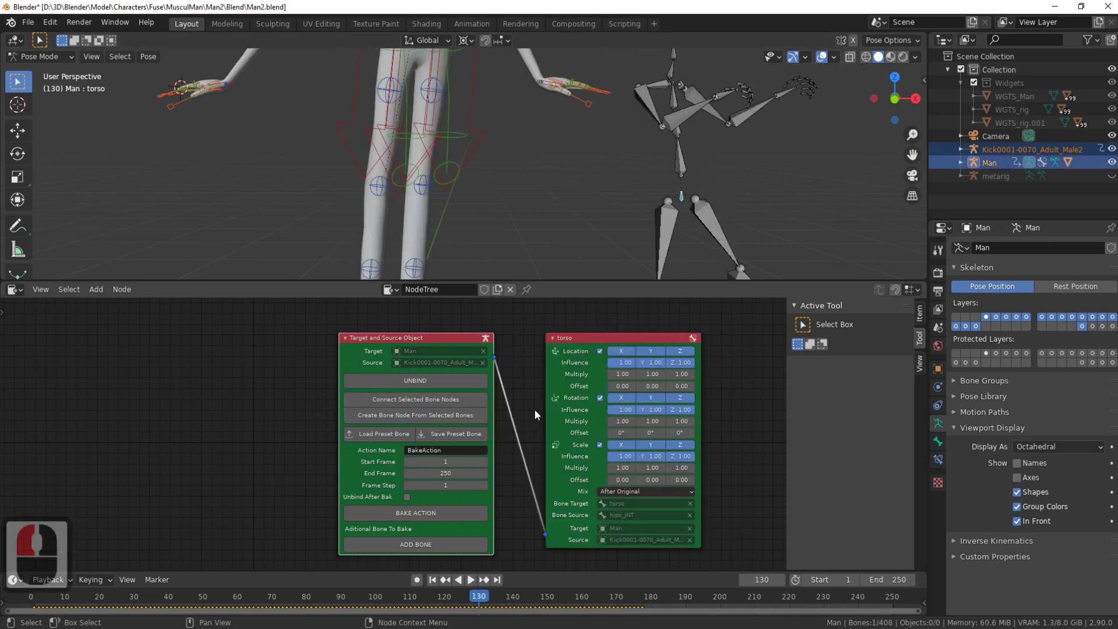
{"action": "middle_click", "coordinate": [539, 239]}
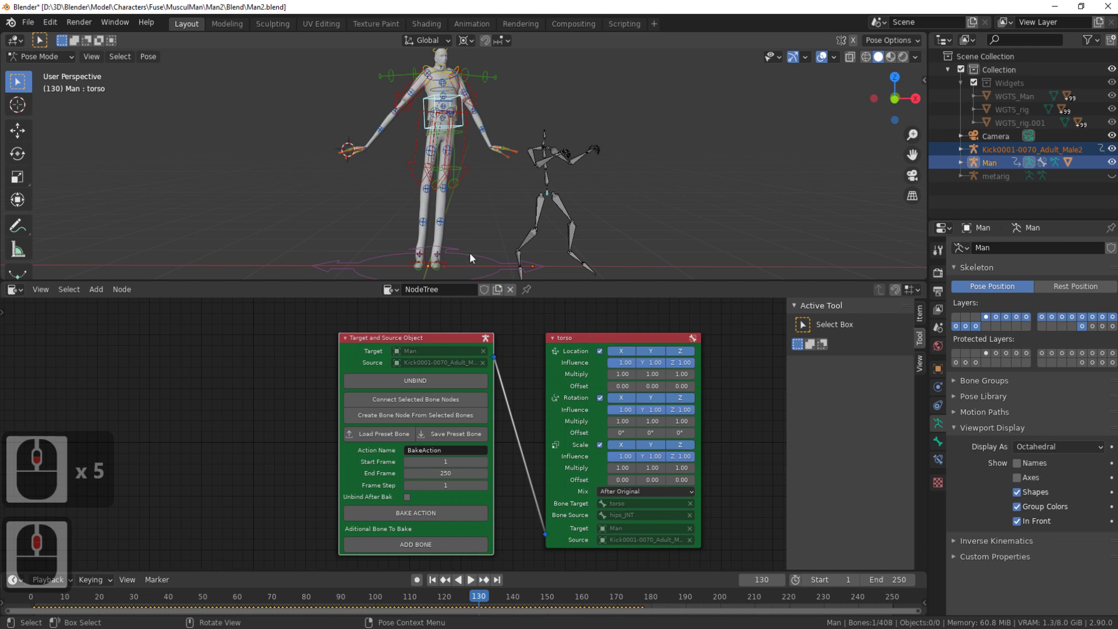
{"action": "left_click", "coordinate": [448, 269]}
{"action": "left_click", "coordinate": [928, 86]}
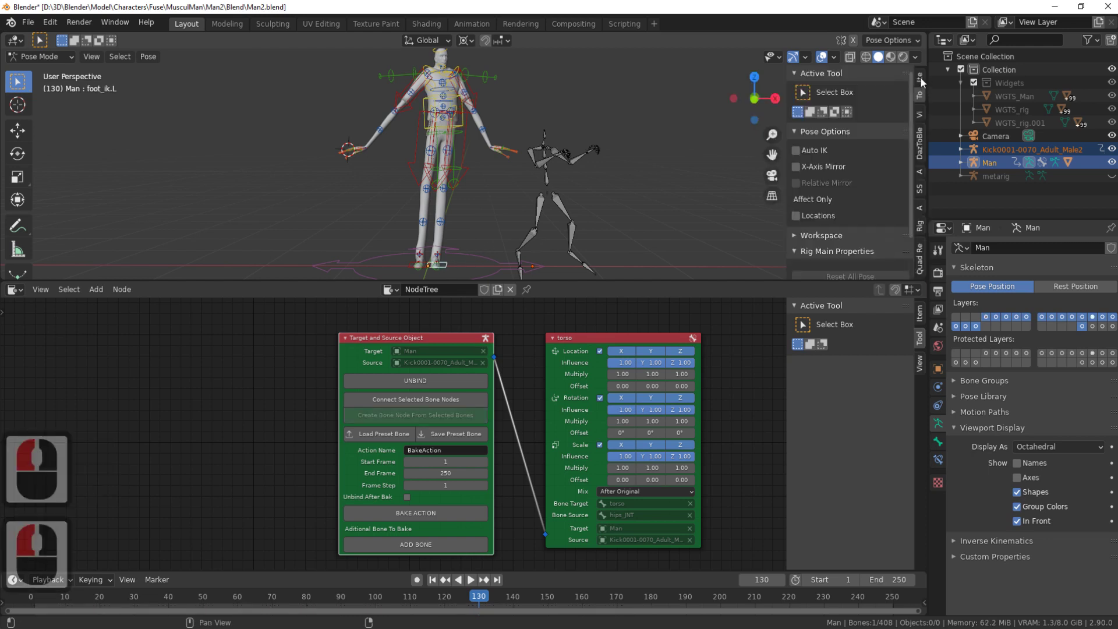
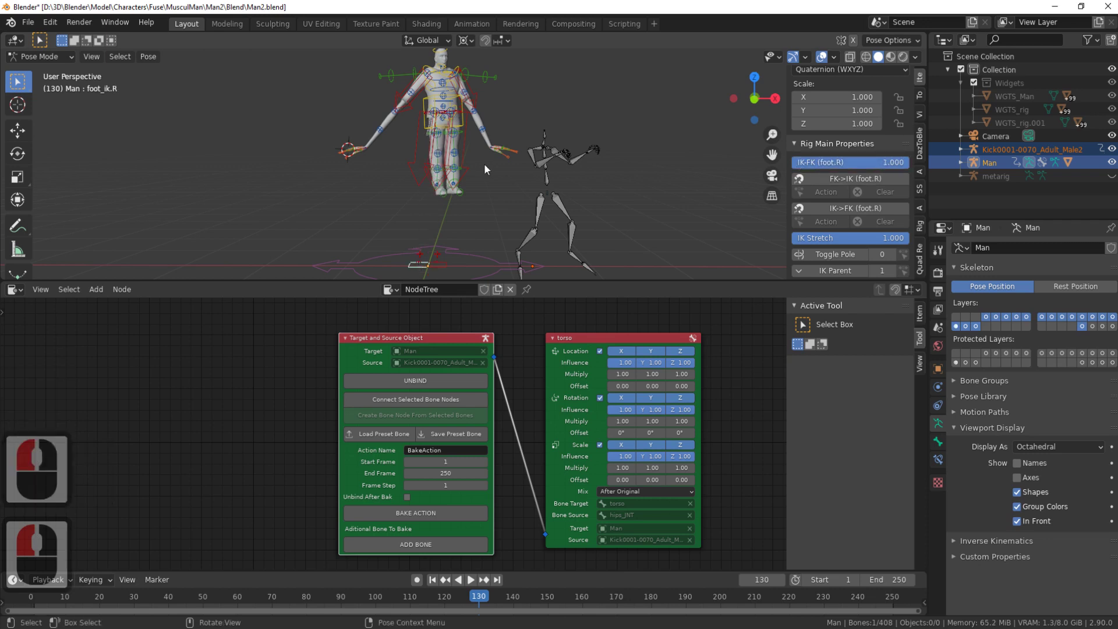
Step: Adjust the IK-FK blend values for the right foot and right hand controls in the sidebar
{"action": "scroll", "scroll_direction": "up", "scroll_amount": 3}
{"action": "middle_click", "coordinate": [400, 183]}
{"action": "double_click", "coordinate": [254, 166]}
{"action": "scroll", "scroll_direction": "up", "scroll_amount": 3}
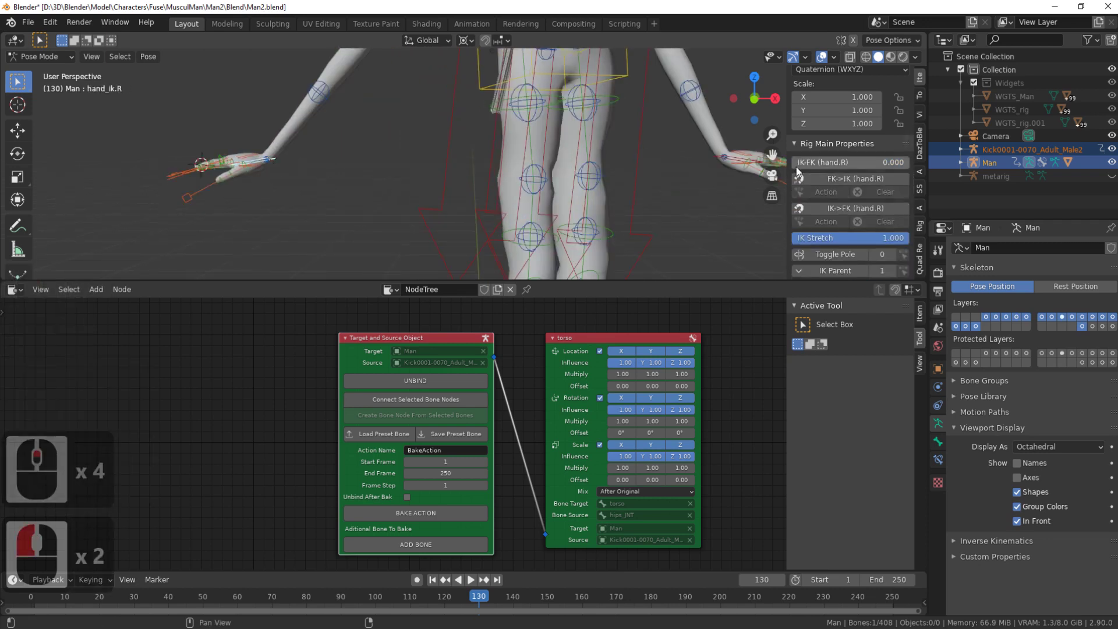
{"action": "left_click", "coordinate": [862, 176]}
{"action": "middle_click", "coordinate": [593, 227]}
{"action": "double_click", "coordinate": [624, 187]}
{"action": "left_click", "coordinate": [783, 169]}
{"action": "middle_click", "coordinate": [528, 155]}
{"action": "middle_click", "coordinate": [522, 161]}
{"action": "middle_click", "coordinate": [523, 161]}
{"action": "left_click", "coordinate": [519, 162]}
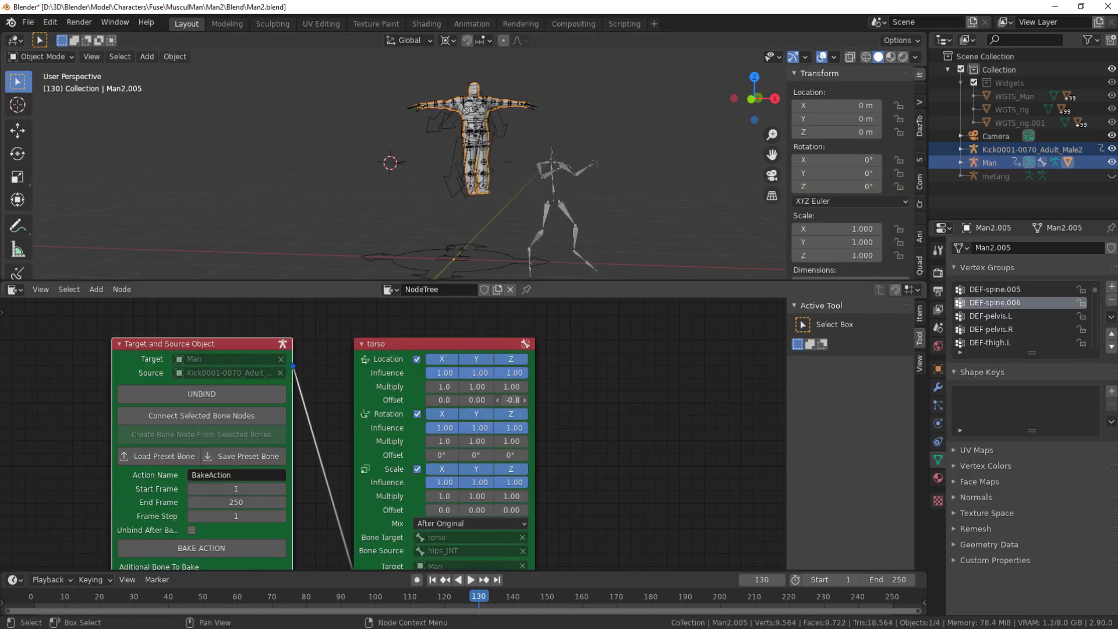
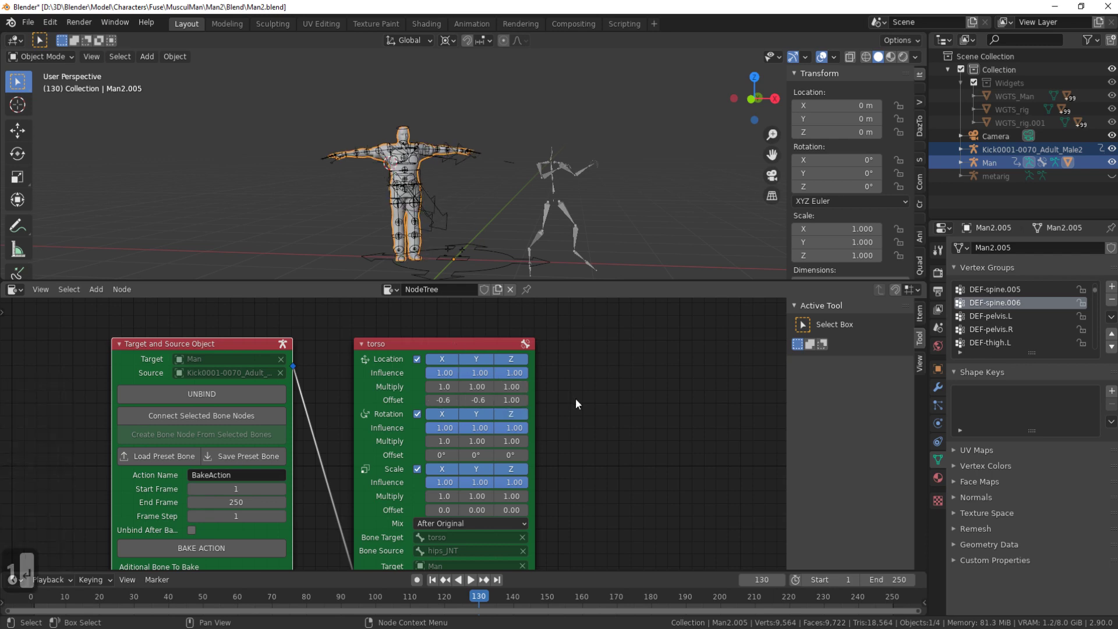
Step: Set the torso node's location offsets to -0.6 and rotation offsets to 48° and 35°, preview, and collapse it
{"action": "left_click", "coordinate": [580, 404]}
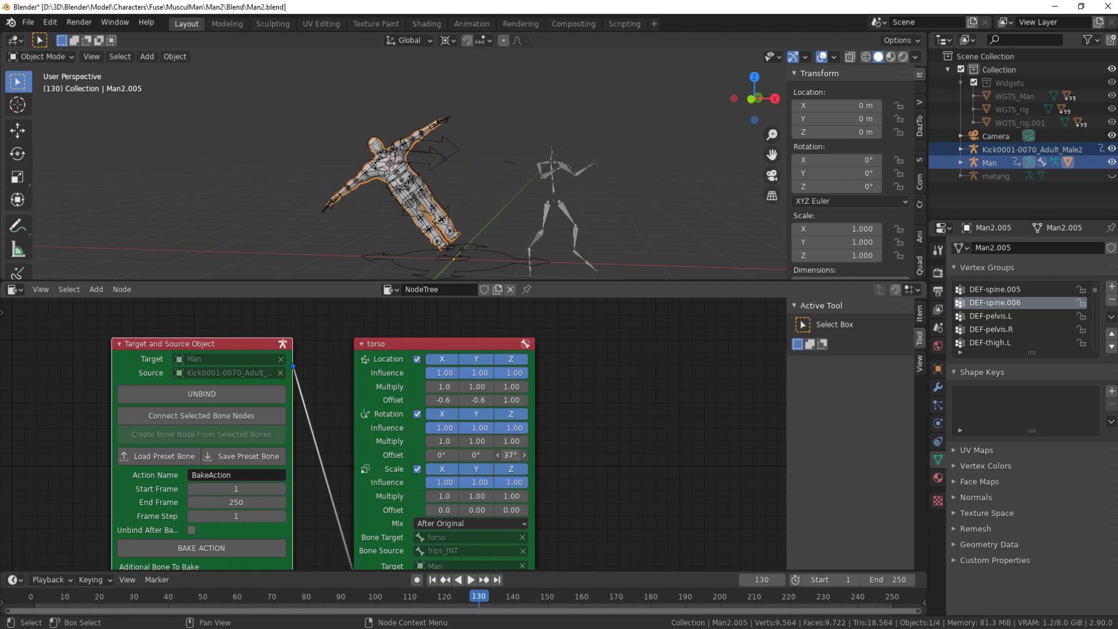
{"action": "left_click", "coordinate": [507, 467]}
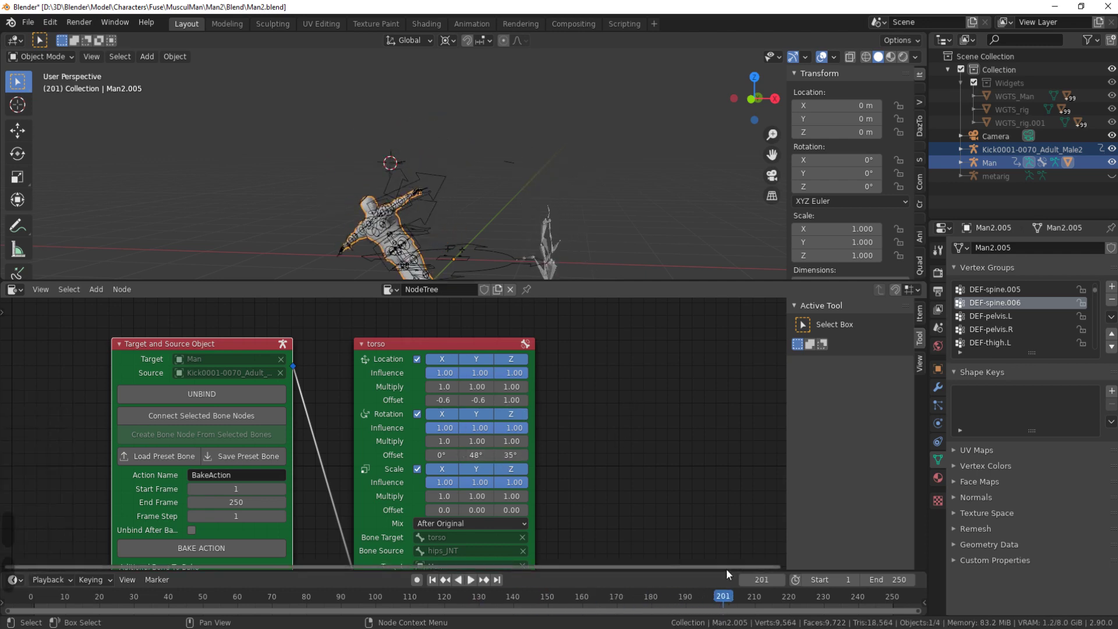
{"action": "left_click", "coordinate": [58, 591]}
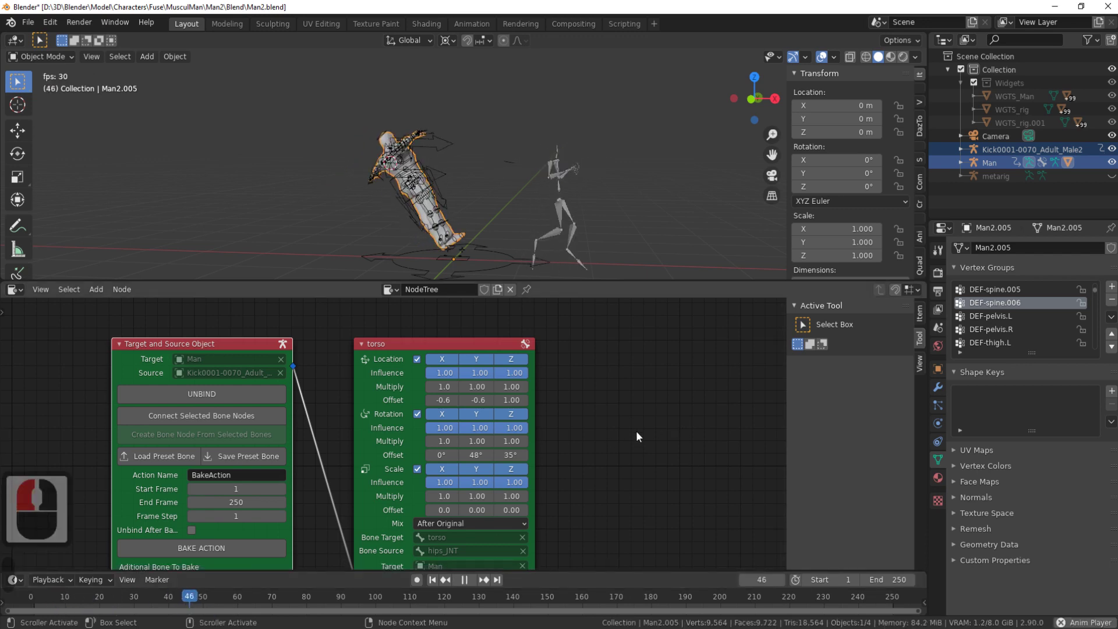
{"action": "double_click", "coordinate": [322, 339]}
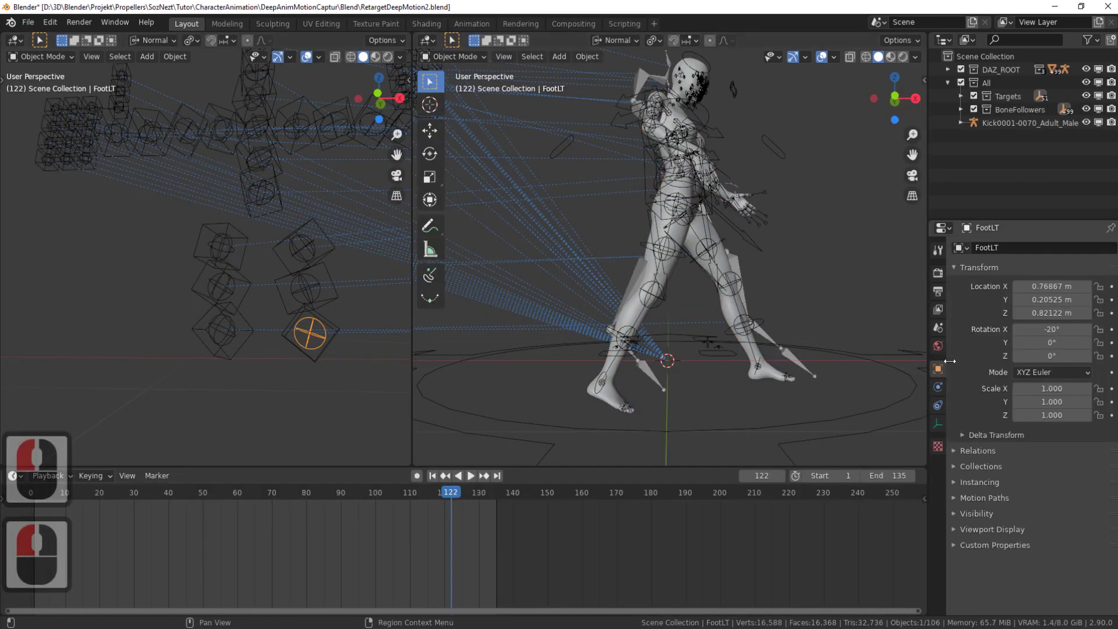
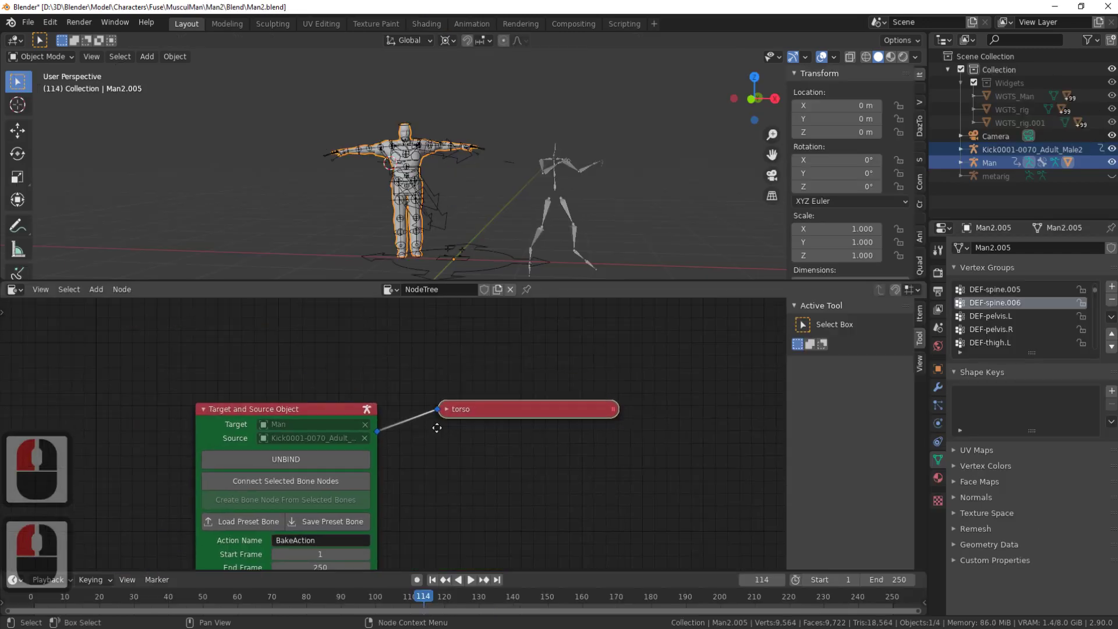
Step: Map Man's right FK thigh to the mocap r_upleg_JNT bone with a new bone node
{"action": "left_click", "coordinate": [306, 392]}
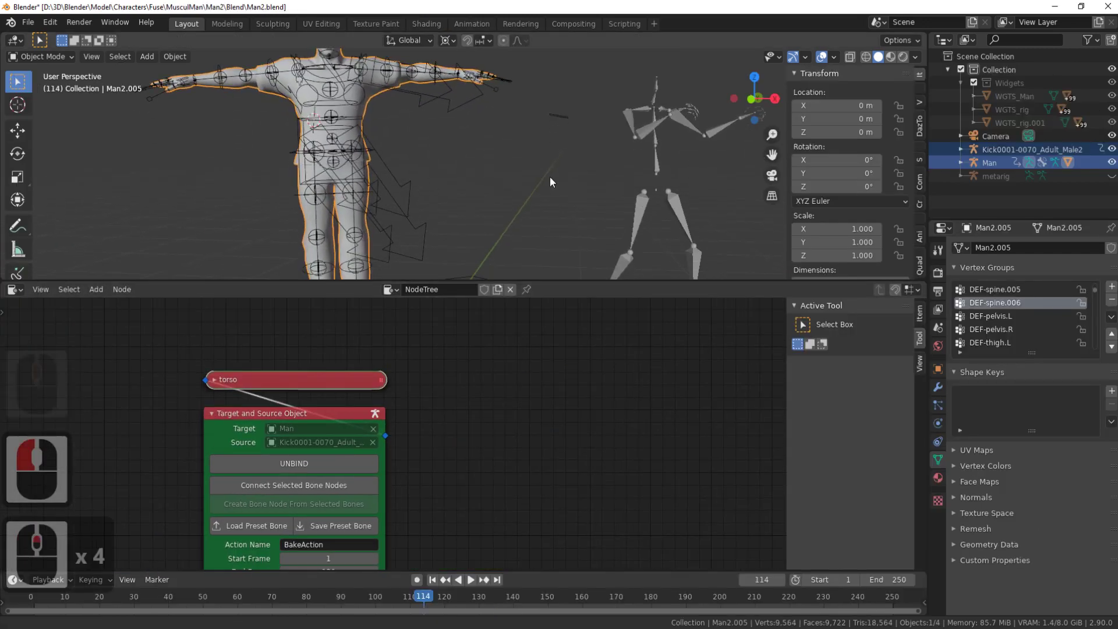
{"action": "left_click", "coordinate": [198, 111]}
{"action": "middle_click", "coordinate": [344, 167]}
{"action": "left_click", "coordinate": [321, 162]}
{"action": "key", "text": "ctrl+Tab"}
{"action": "left_click", "coordinate": [321, 161]}
{"action": "middle_click", "coordinate": [585, 196]}
{"action": "left_click", "coordinate": [613, 168]}
{"action": "key", "text": "ctrl+Tab"}
{"action": "left_click", "coordinate": [362, 447]}
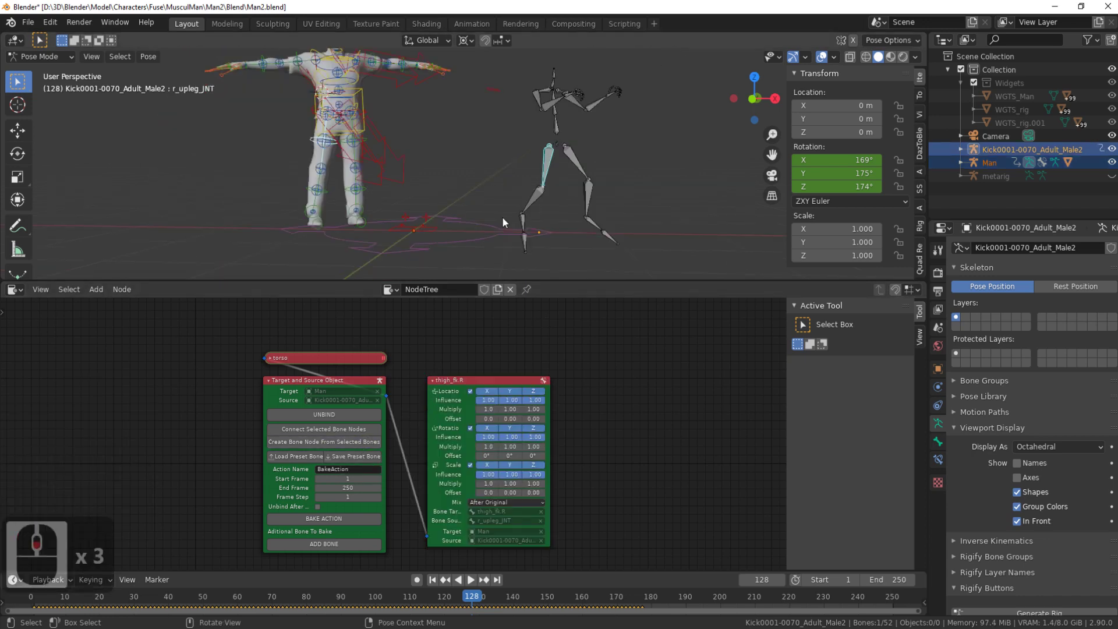
Step: Play back the retargeted thigh motion and switch to the Animation workspace showing keyframes to frame 180
{"action": "left_click", "coordinate": [45, 596]}
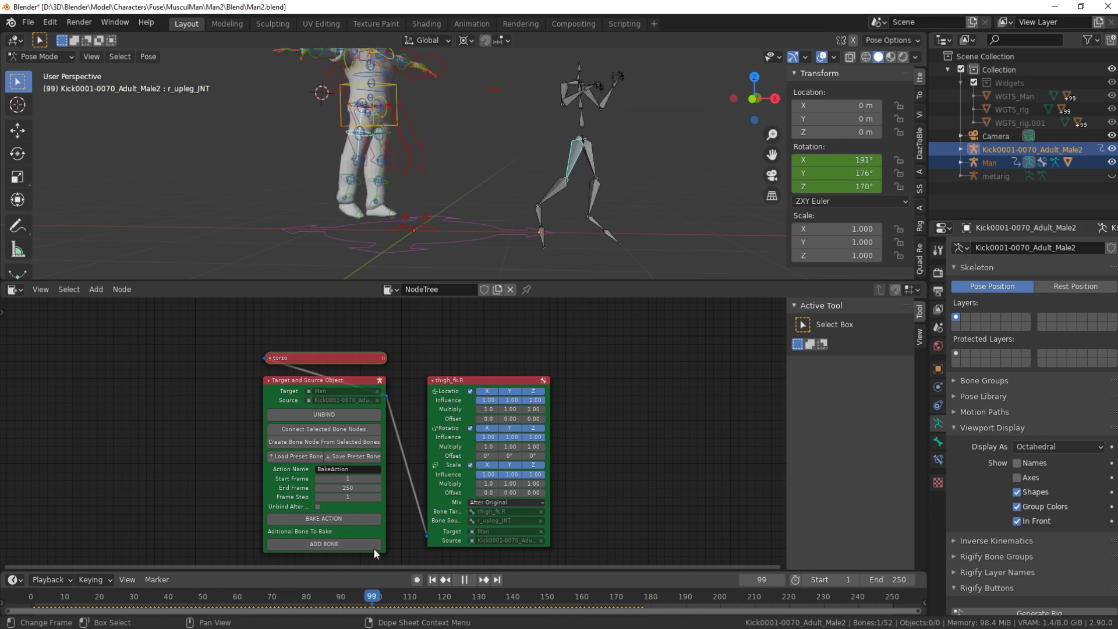
{"action": "left_click_drag", "start_coordinate": [472, 545], "coordinate": [499, 64]}
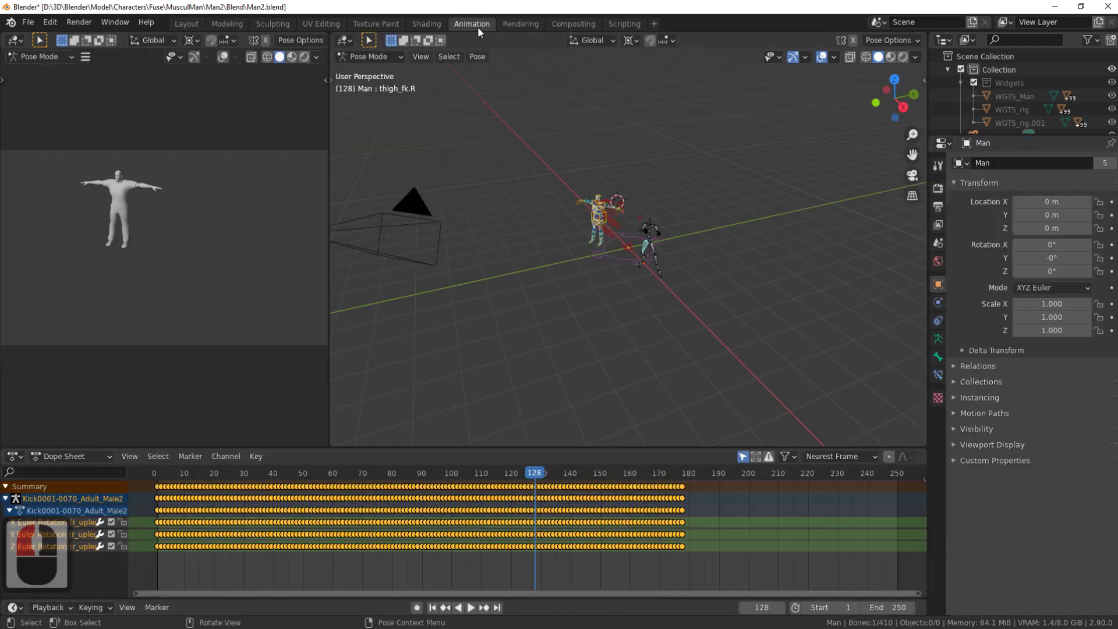
Step: Inspect the Man rig's right thigh curves in the Graph Editor
{"action": "left_click", "coordinate": [22, 44]}
{"action": "left_click_drag", "start_coordinate": [530, 247], "coordinate": [642, 260]}
{"action": "scroll", "scroll_direction": "down", "scroll_amount": 3}
{"action": "middle_click", "coordinate": [201, 257]}
{"action": "key", "text": "Home"}
{"action": "scroll", "scroll_direction": "down", "scroll_amount": 3}
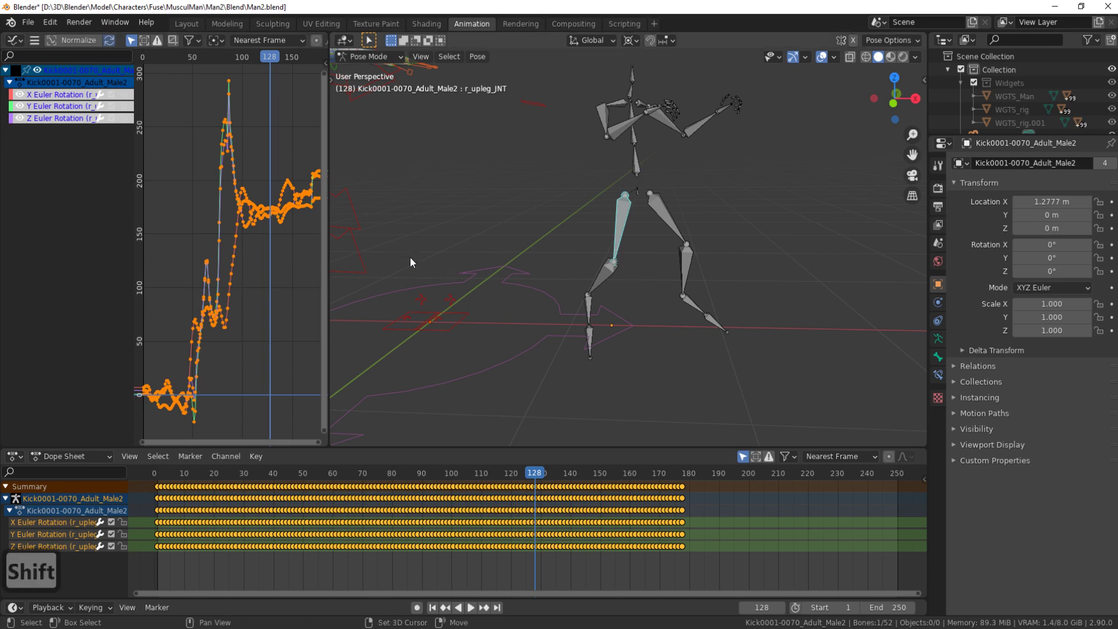
{"action": "scroll", "scroll_direction": "down", "scroll_amount": 3}
{"action": "left_click", "coordinate": [495, 230]}
{"action": "scroll", "scroll_direction": "down", "scroll_amount": 3}
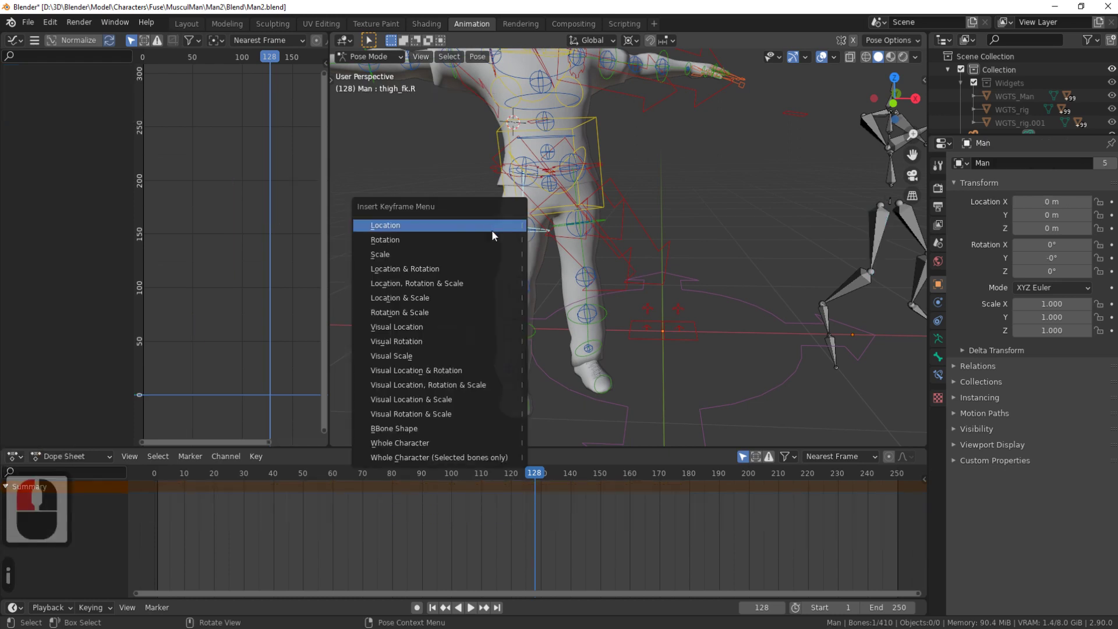
Step: Return to the Layout workspace and delete the Kick mocap armature
{"action": "left_click_drag", "start_coordinate": [495, 242], "coordinate": [27, 22]}
{"action": "scroll", "scroll_direction": "down", "scroll_amount": 3}
{"action": "left_click_drag", "start_coordinate": [188, 30], "coordinate": [442, 140]}
{"action": "left_click_drag", "start_coordinate": [442, 140], "coordinate": [574, 166]}
{"action": "scroll", "scroll_direction": "down", "scroll_amount": 3}
{"action": "scroll", "scroll_direction": "down", "scroll_amount": 3}
{"action": "left_click_drag", "start_coordinate": [600, 190], "coordinate": [634, 187]}
{"action": "middle_click", "coordinate": [634, 187]}
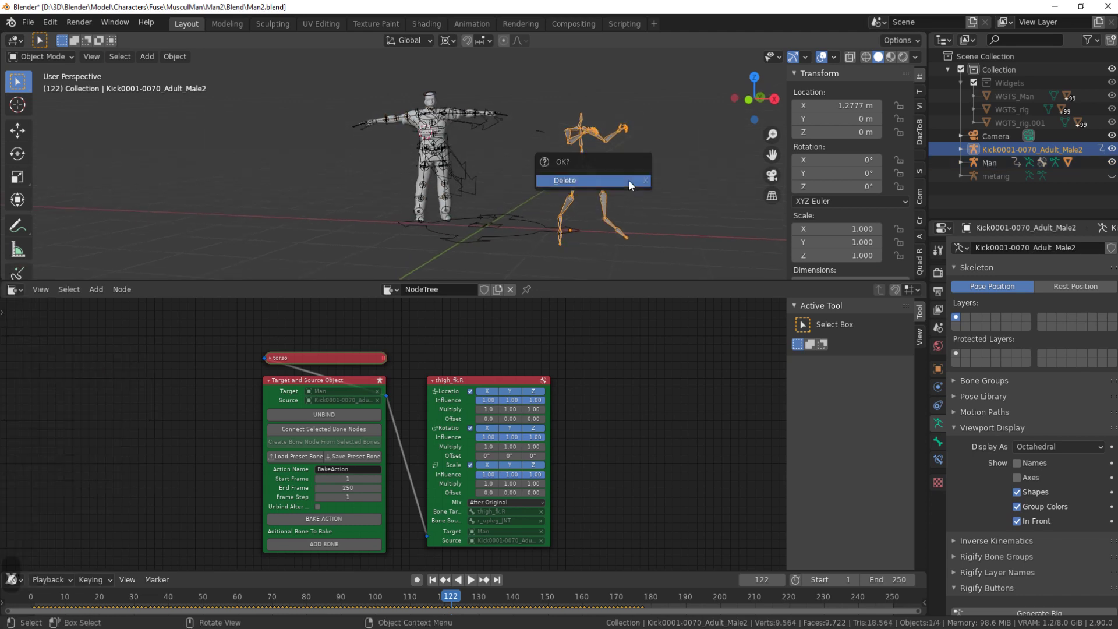
{"action": "left_click", "coordinate": [632, 186]}
Step: Delete all the retargeting nodes, leaving only the Man character in the scene
{"action": "left_click", "coordinate": [489, 384]}
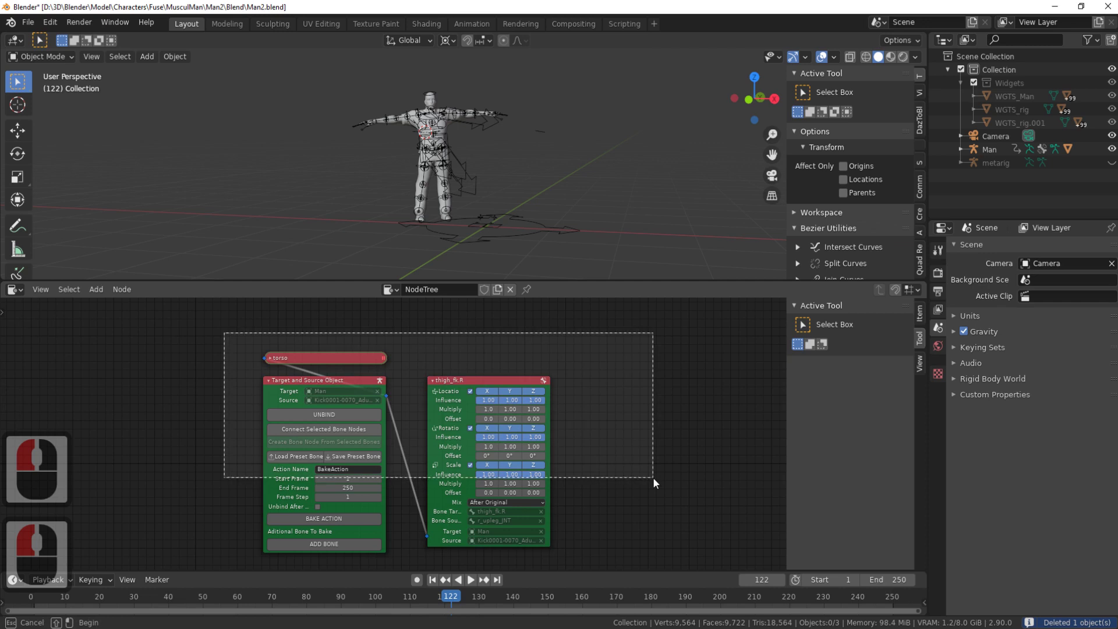
{"action": "left_click", "coordinate": [655, 501]}
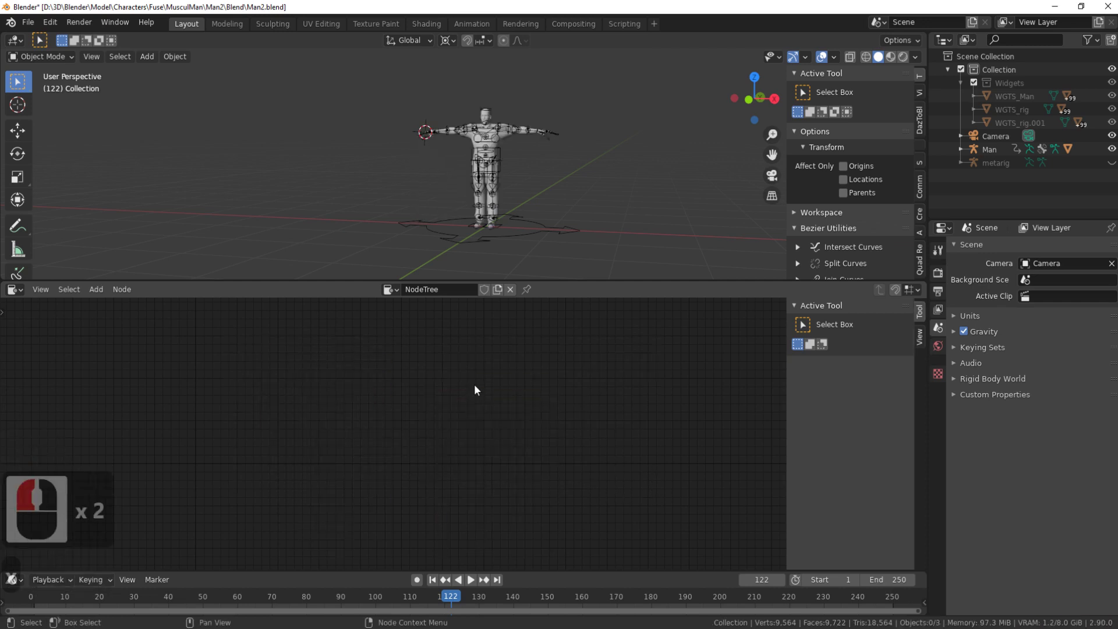
{"action": "middle_click", "coordinate": [506, 371]}
{"action": "left_click", "coordinate": [31, 26]}
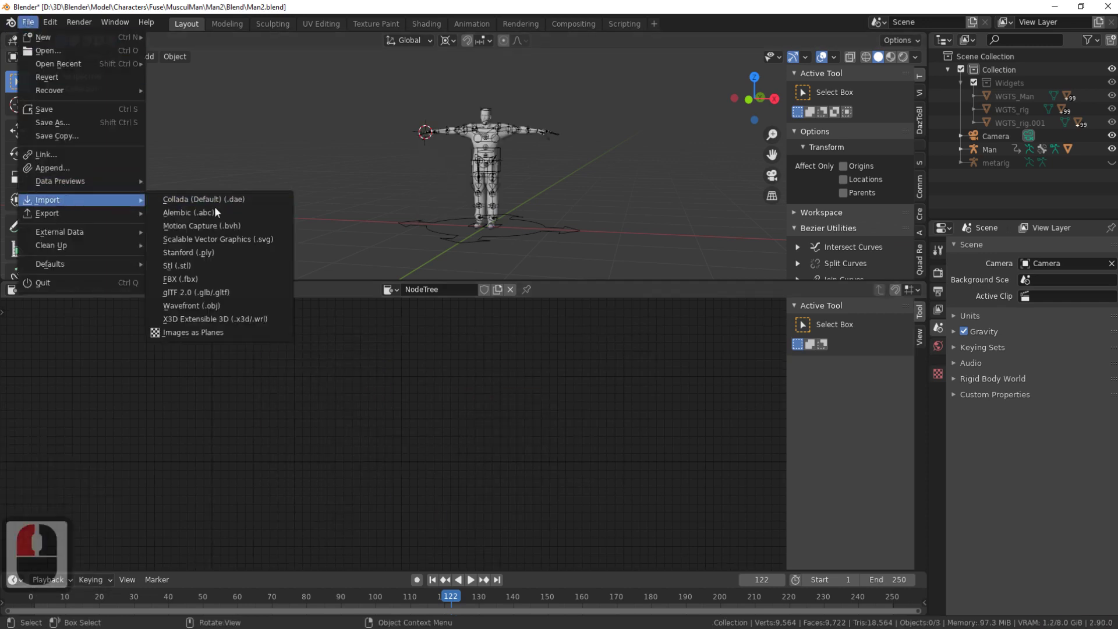
Step: Re-import Kick0001-0070_Adult_Male2.bvh with Quaternion rotation as a fresh mocap skeleton beside Man
{"action": "left_click", "coordinate": [222, 228]}
{"action": "left_click", "coordinate": [450, 232]}
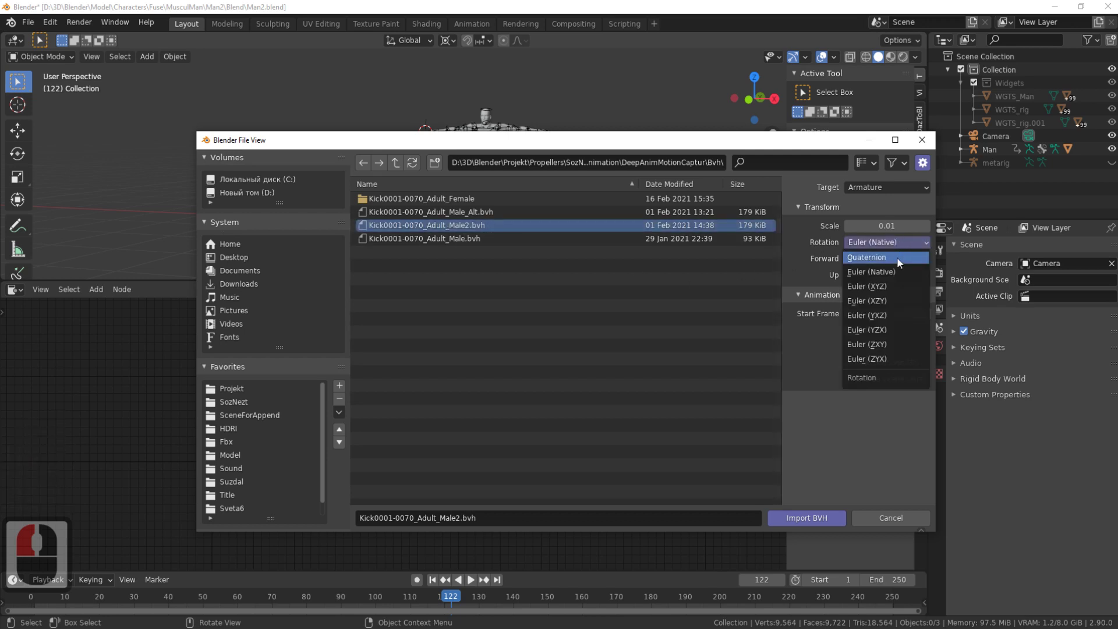
{"action": "left_click", "coordinate": [23, 22]}
{"action": "left_click", "coordinate": [590, 181]}
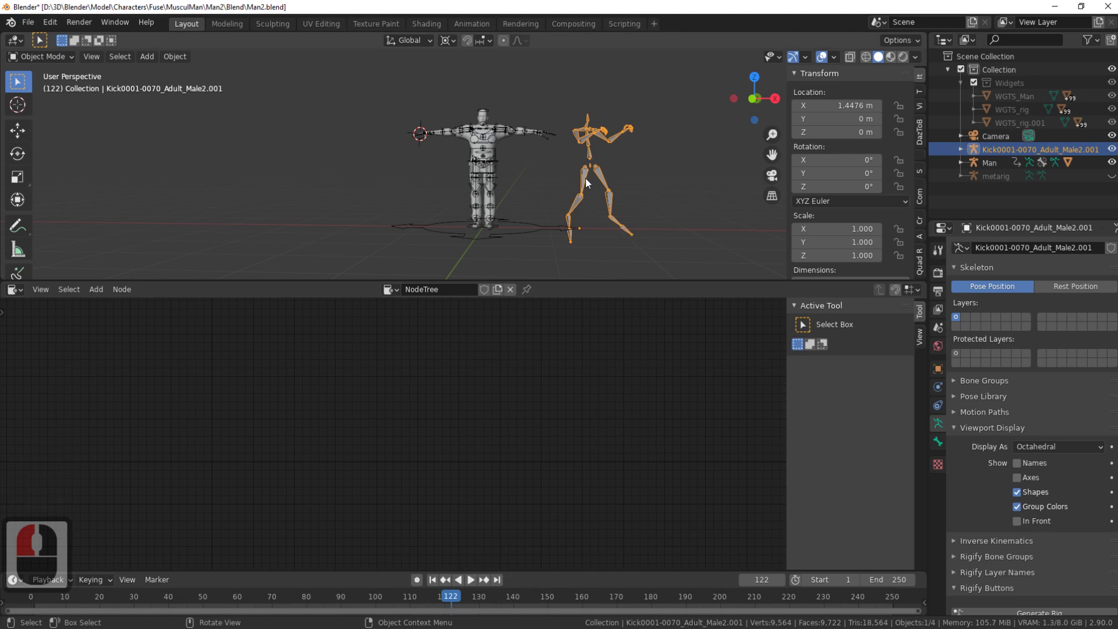
{"action": "key", "text": "ctrl+Tab"}
{"action": "left_click", "coordinate": [588, 183]}
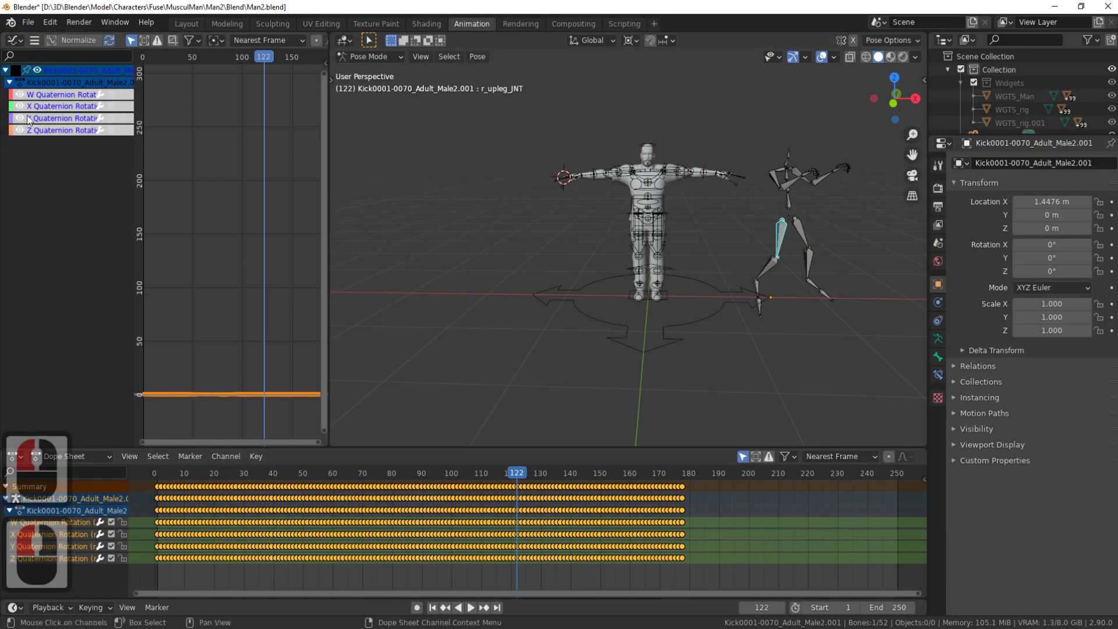
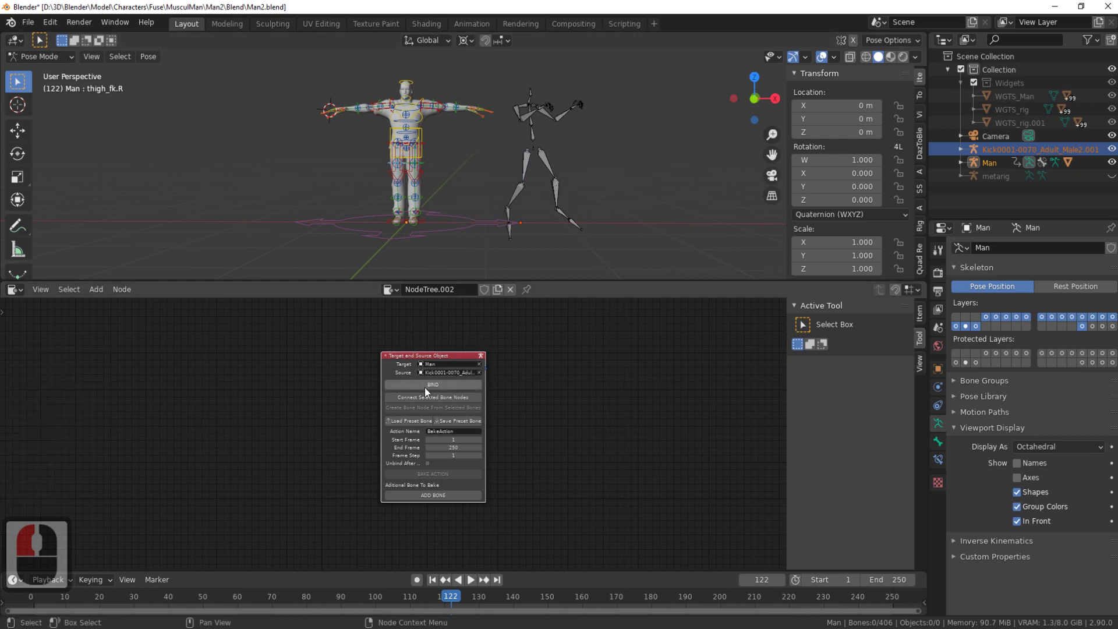
Step: Bind Man to the new mocap and create a bone node mapping torso to hips_JNT
{"action": "left_click", "coordinate": [384, 108]}
{"action": "double_click", "coordinate": [608, 135]}
{"action": "left_click", "coordinate": [447, 414]}
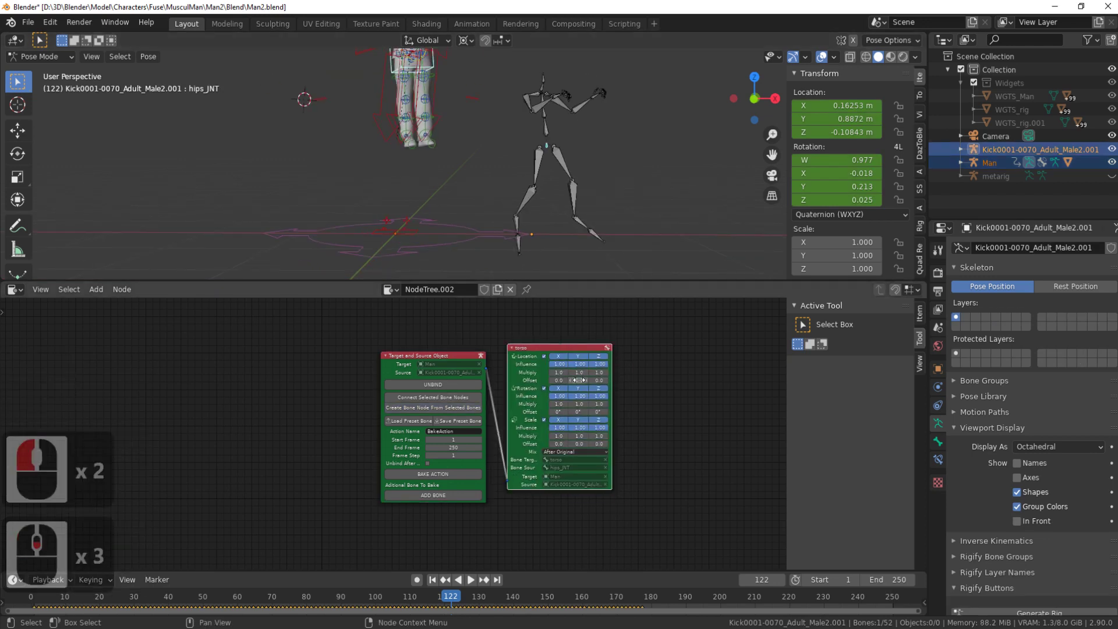
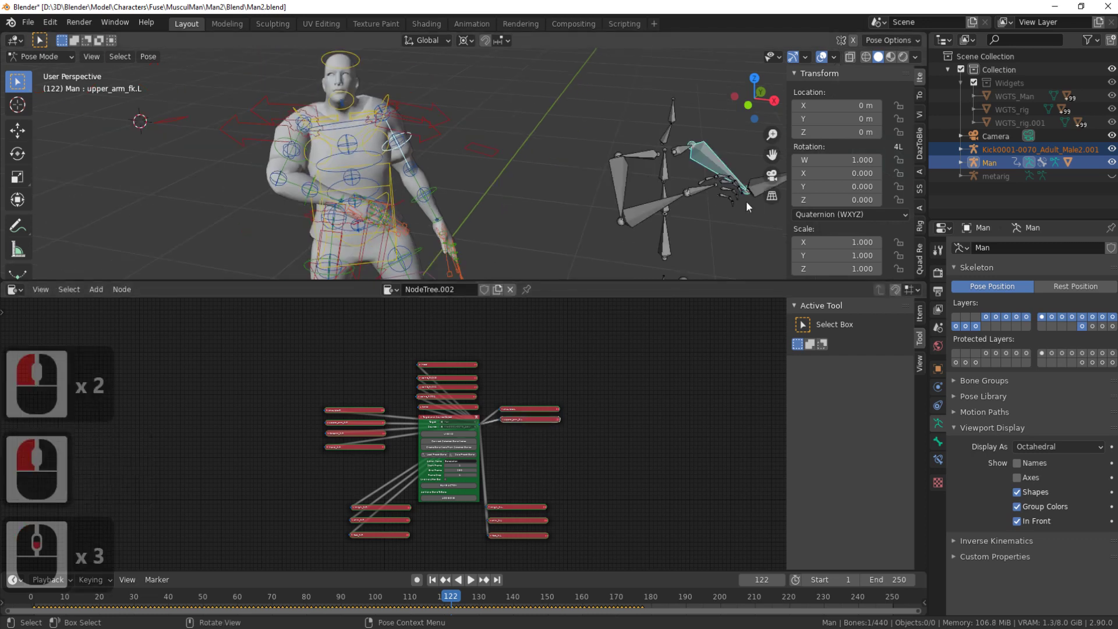
Step: Select Man's left arm FK bones and create and connect their bone nodes
{"action": "middle_click", "coordinate": [640, 200]}
{"action": "left_click", "coordinate": [662, 182]}
{"action": "left_click", "coordinate": [353, 232]}
{"action": "left_click", "coordinate": [462, 451]}
{"action": "left_click", "coordinate": [512, 421]}
{"action": "middle_click", "coordinate": [500, 146]}
{"action": "middle_click", "coordinate": [626, 159]}
Step: Add the left hand bone node, completing the shoulder-to-hand chain mapped onto the mocap
{"action": "left_click", "coordinate": [685, 112]}
{"action": "middle_click", "coordinate": [437, 144]}
{"action": "middle_click", "coordinate": [479, 166]}
{"action": "left_click", "coordinate": [343, 173]}
{"action": "left_click", "coordinate": [463, 453]}
{"action": "left_click", "coordinate": [506, 421]}
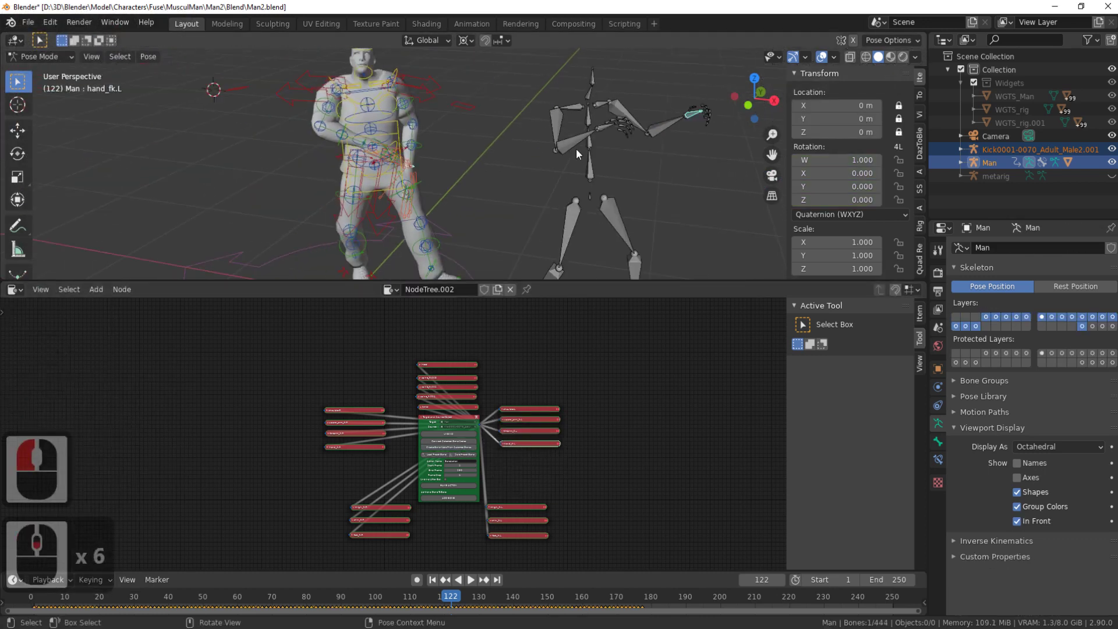
{"action": "double_click", "coordinate": [419, 445]}
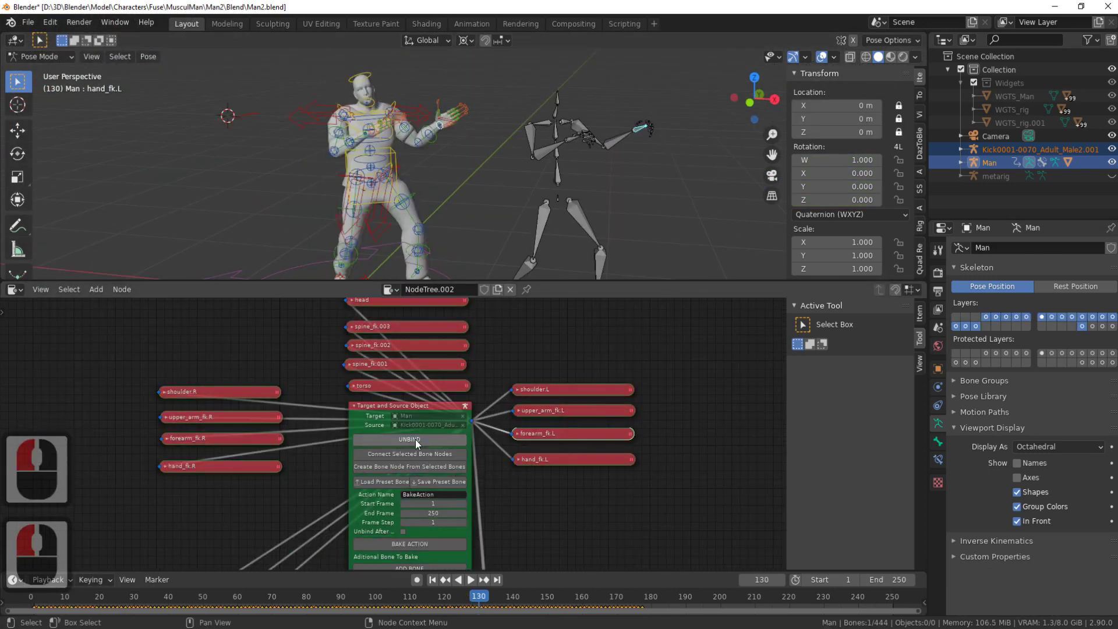
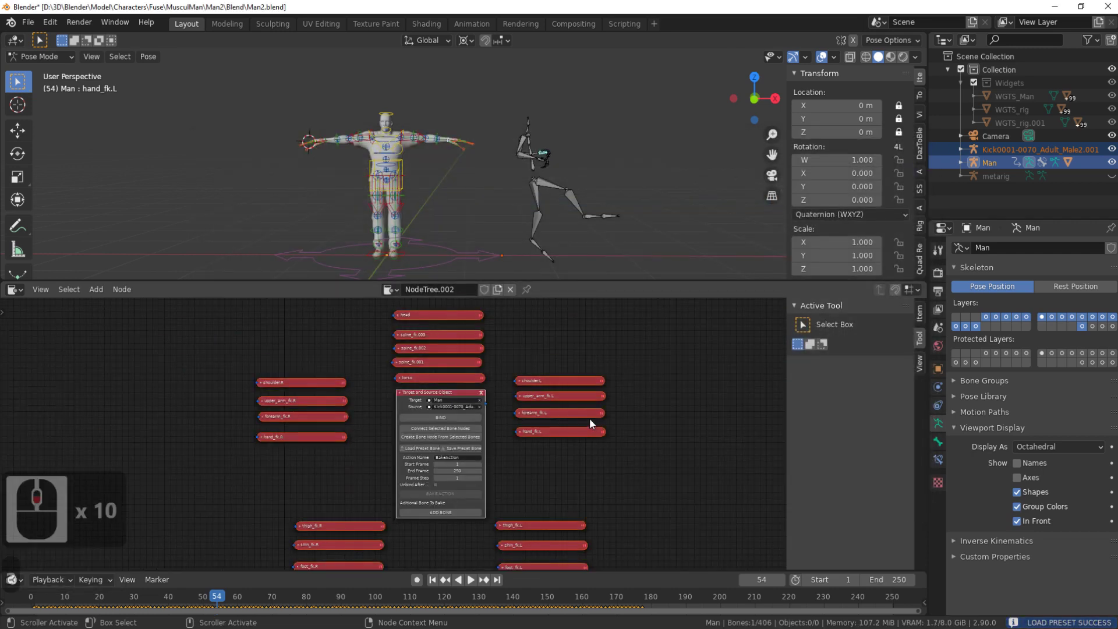
Step: Bind the preset bones to the mocap and test playback and the end frame
{"action": "key", "text": "a"}
{"action": "left_click", "coordinate": [553, 422]}
{"action": "left_click", "coordinate": [562, 393]}
{"action": "middle_click", "coordinate": [511, 228]}
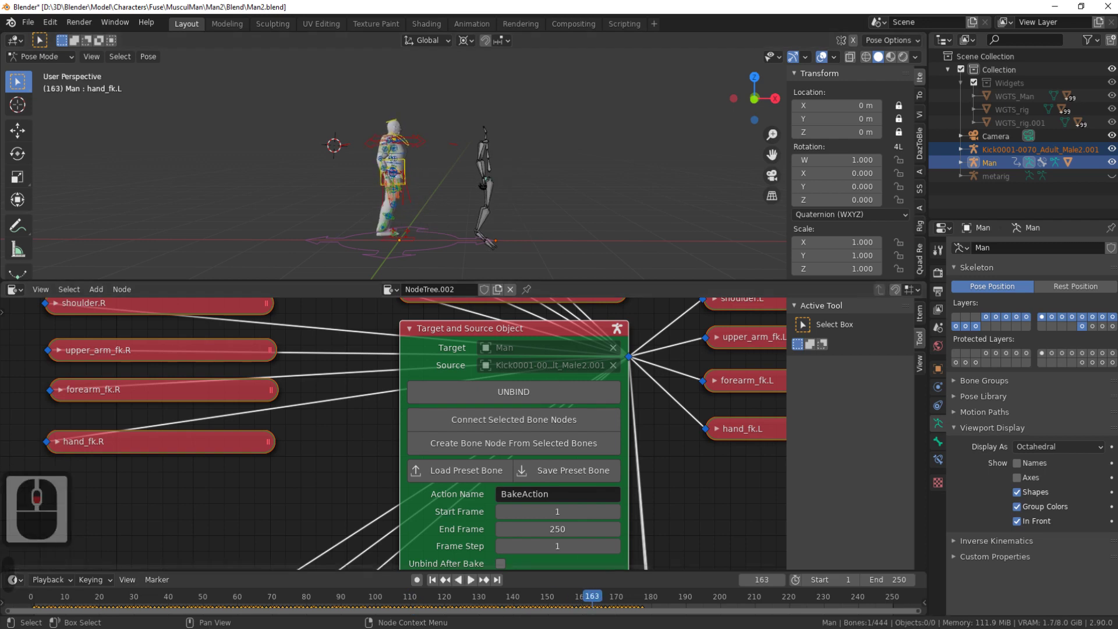
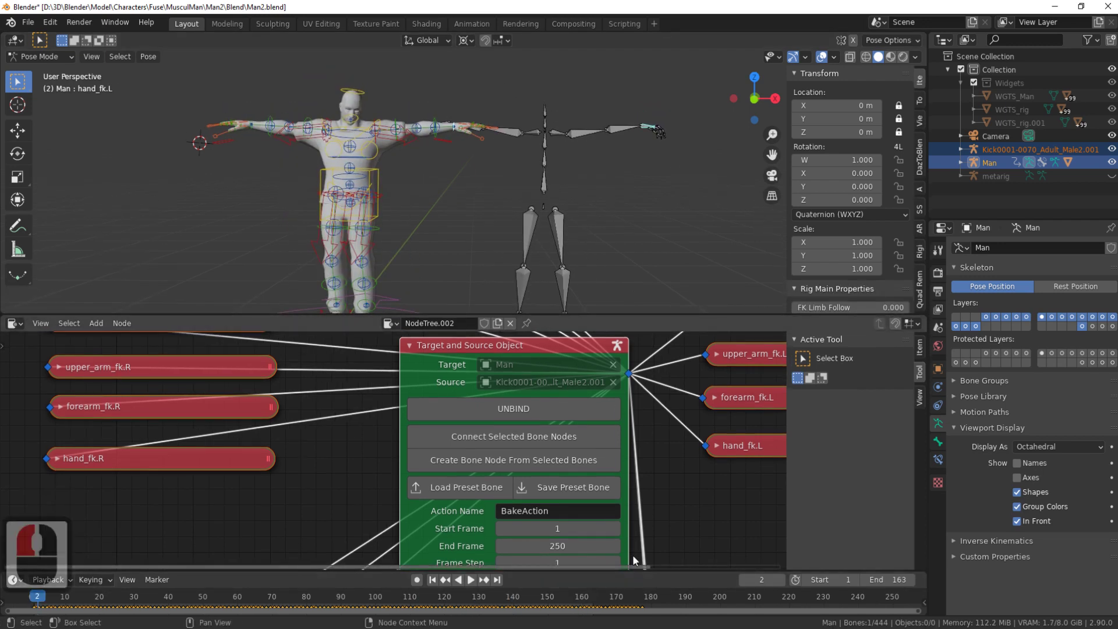
{"action": "left_click_drag", "start_coordinate": [503, 486], "coordinate": [426, 455]}
{"action": "left_click_drag", "start_coordinate": [379, 183], "coordinate": [334, 576]}
{"action": "left_click", "coordinate": [241, 569]}
Step: Revert to the saved blend file, leaving only Man in T-pose with an empty node editor
{"action": "key", "text": "a"}
{"action": "left_click", "coordinate": [155, 63]}
{"action": "left_click", "coordinate": [356, 192]}
{"action": "left_click", "coordinate": [341, 299]}
{"action": "left_click", "coordinate": [342, 329]}
{"action": "left_click", "coordinate": [369, 375]}
{"action": "left_click", "coordinate": [294, 186]}
{"action": "left_click", "coordinate": [462, 141]}
{"action": "left_click", "coordinate": [181, 140]}
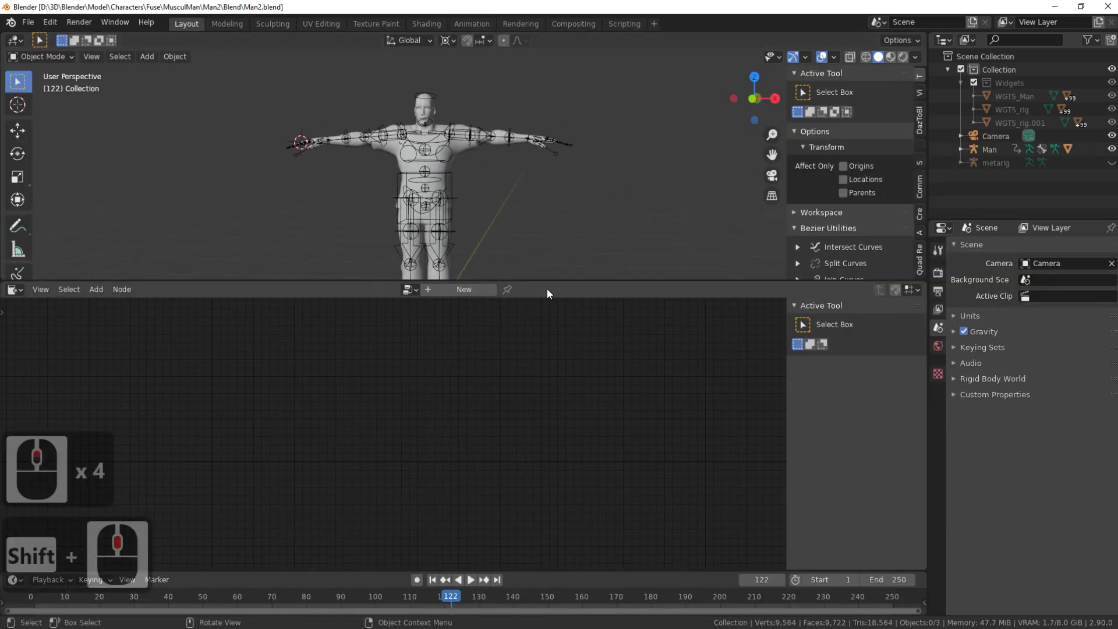
Step: Import the mocap FBX file so its armature appears over the Man character
{"action": "left_click", "coordinate": [29, 25]}
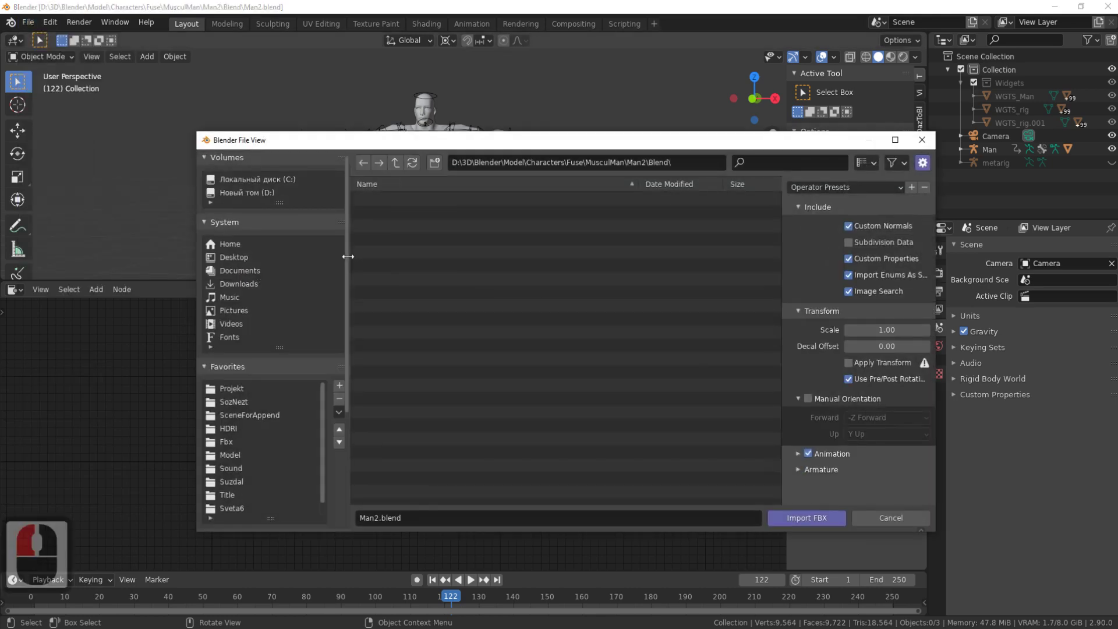
{"action": "left_click", "coordinate": [365, 457]}
{"action": "left_click", "coordinate": [240, 462]}
{"action": "left_click", "coordinate": [430, 243]}
{"action": "left_click", "coordinate": [811, 524]}
{"action": "middle_click", "coordinate": [637, 208]}
{"action": "middle_click", "coordinate": [634, 211]}
{"action": "middle_click", "coordinate": [537, 221]}
{"action": "middle_click", "coordinate": [569, 231]}
{"action": "middle_click", "coordinate": [534, 210]}
{"action": "middle_click", "coordinate": [413, 125]}
{"action": "left_click", "coordinate": [399, 102]}
{"action": "left_click", "coordinate": [558, 196]}
Step: Apply the armature's rotation so it stands upright with X rotation 0° at 0.01 scale
{"action": "middle_click", "coordinate": [531, 208]}
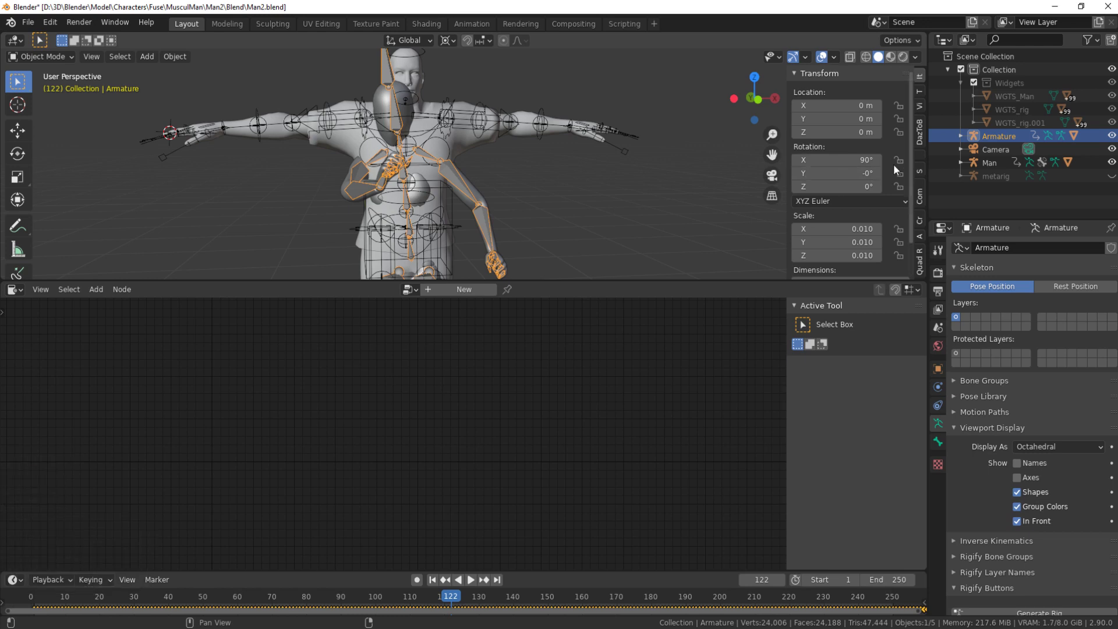
{"action": "middle_click", "coordinate": [639, 198]}
{"action": "middle_click", "coordinate": [633, 196]}
{"action": "key", "text": "ctrl+a"}
{"action": "left_click", "coordinate": [630, 208]}
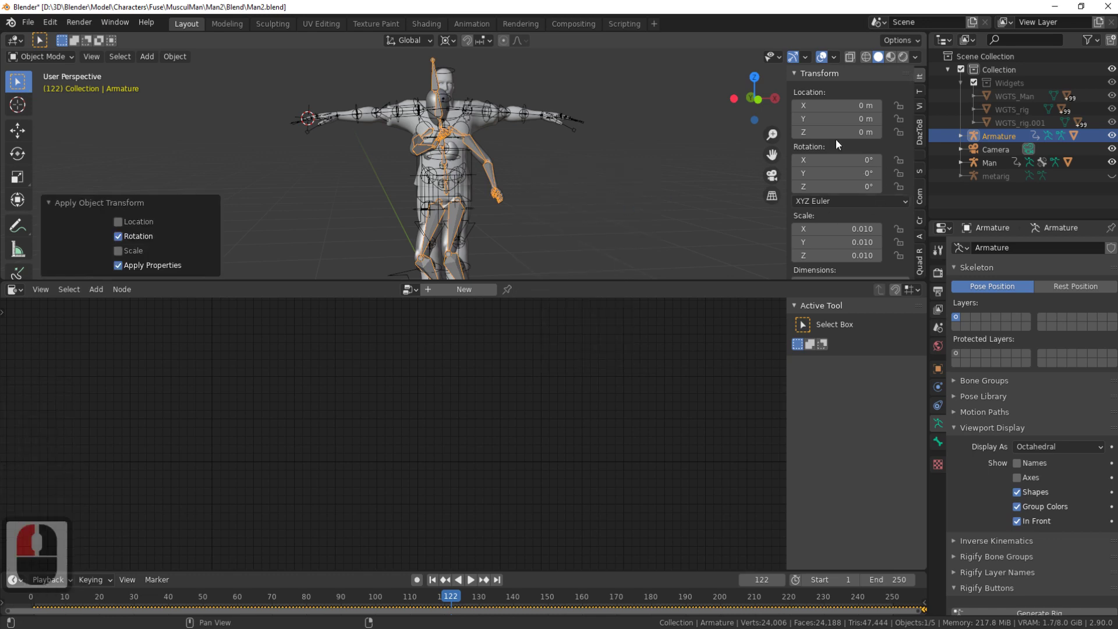
{"action": "double_click", "coordinate": [697, 209]}
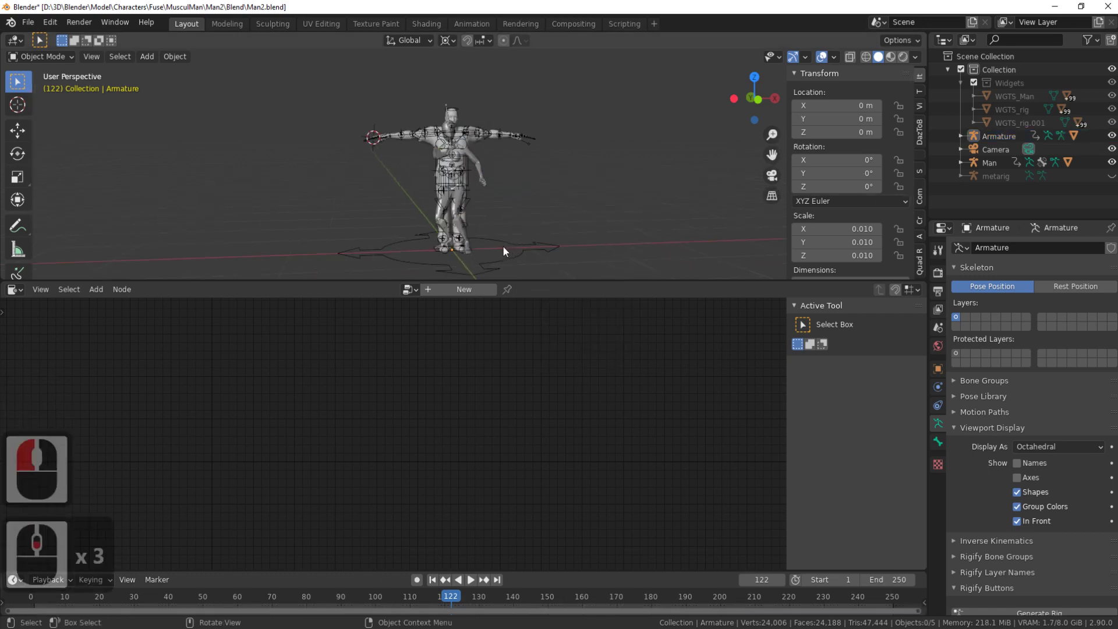
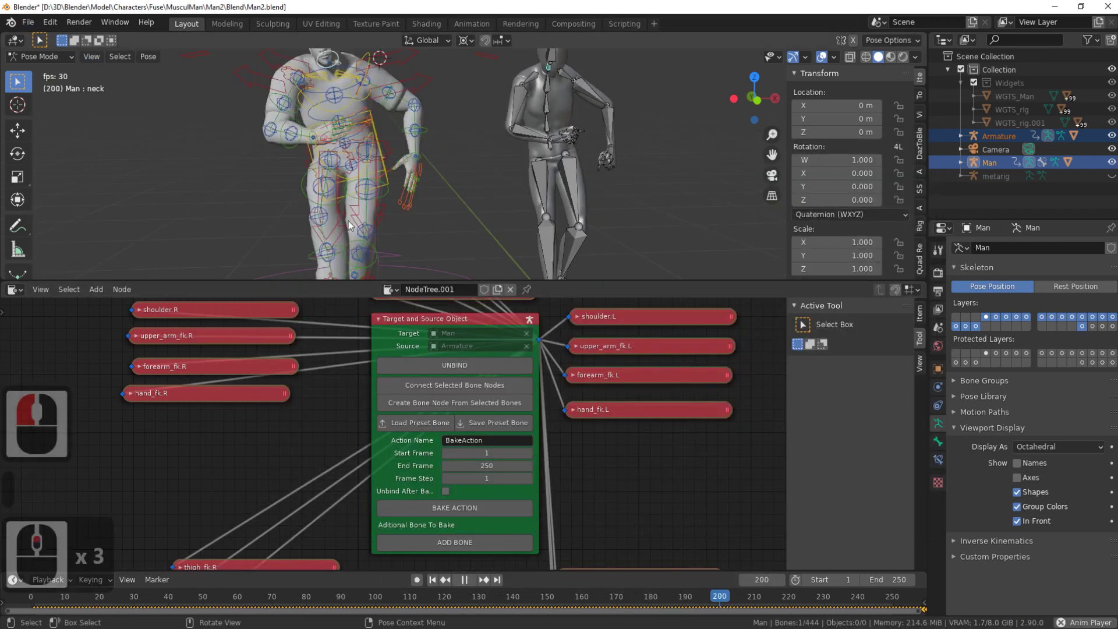
Step: Inspect both figures' feet, then save the bone mapping as the MixamoToRigify preset
{"action": "middle_click", "coordinate": [407, 116]}
{"action": "middle_click", "coordinate": [358, 157]}
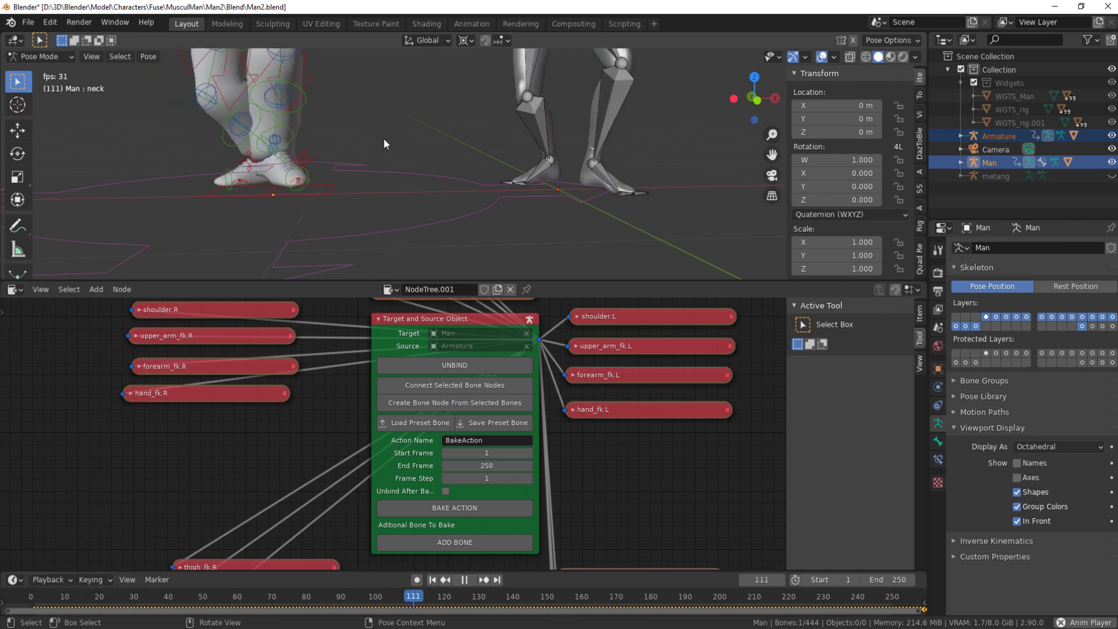
{"action": "middle_click", "coordinate": [416, 177]}
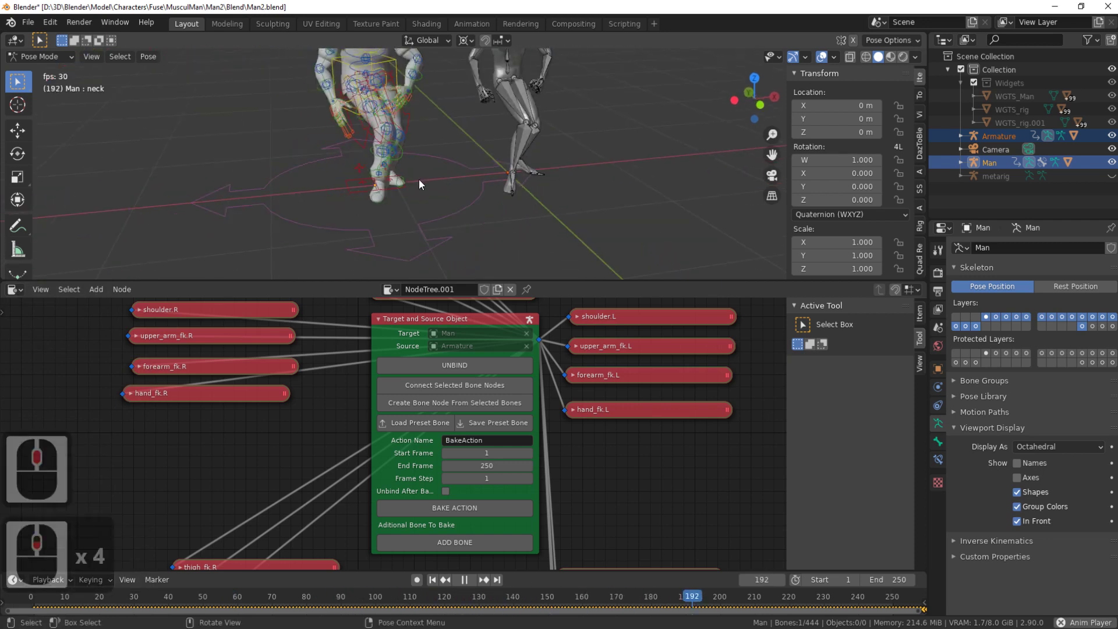
{"action": "right_click", "coordinate": [654, 175]}
{"action": "left_click", "coordinate": [49, 32]}
{"action": "left_click", "coordinate": [51, 63]}
{"action": "left_click", "coordinate": [59, 75]}
Step: Add a cube empty and start renaming it for the FootL foot target
{"action": "key", "text": "a"}
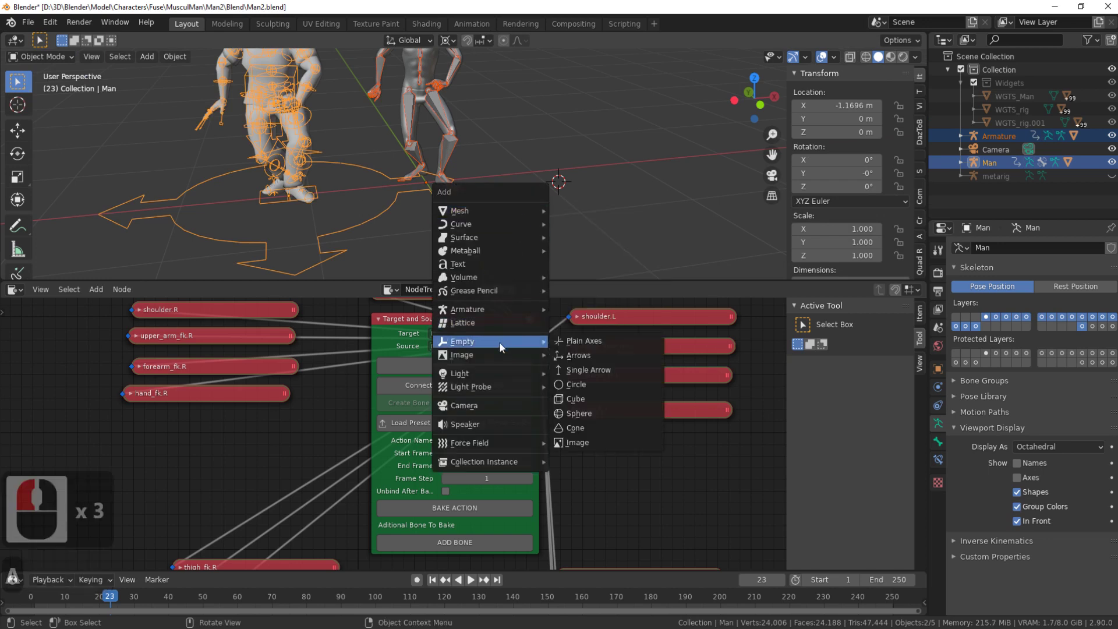
{"action": "left_click", "coordinate": [596, 403]}
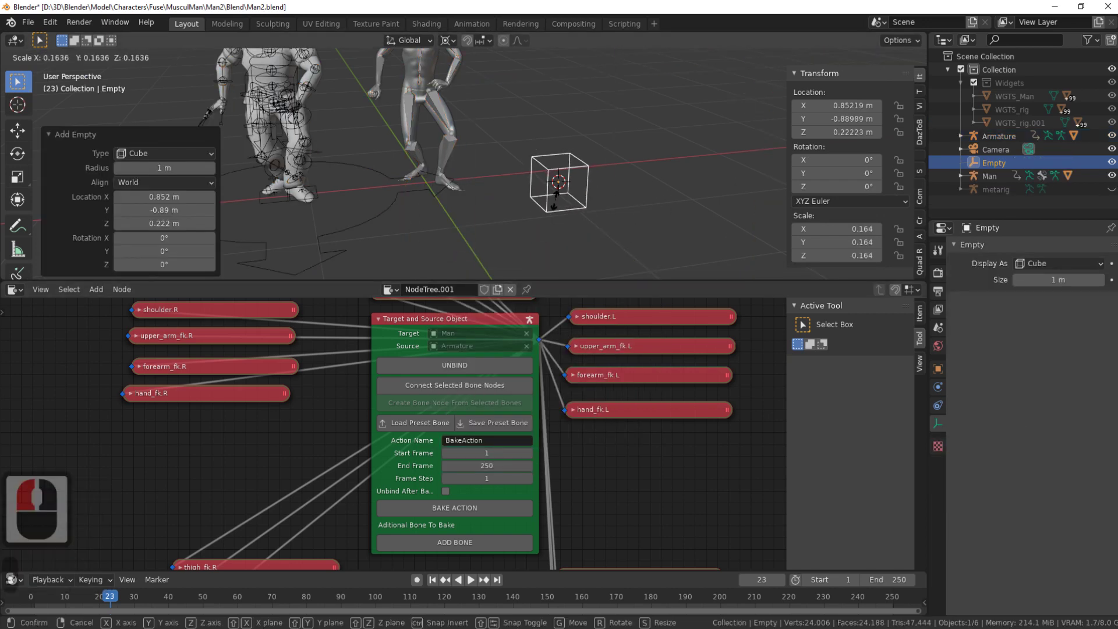
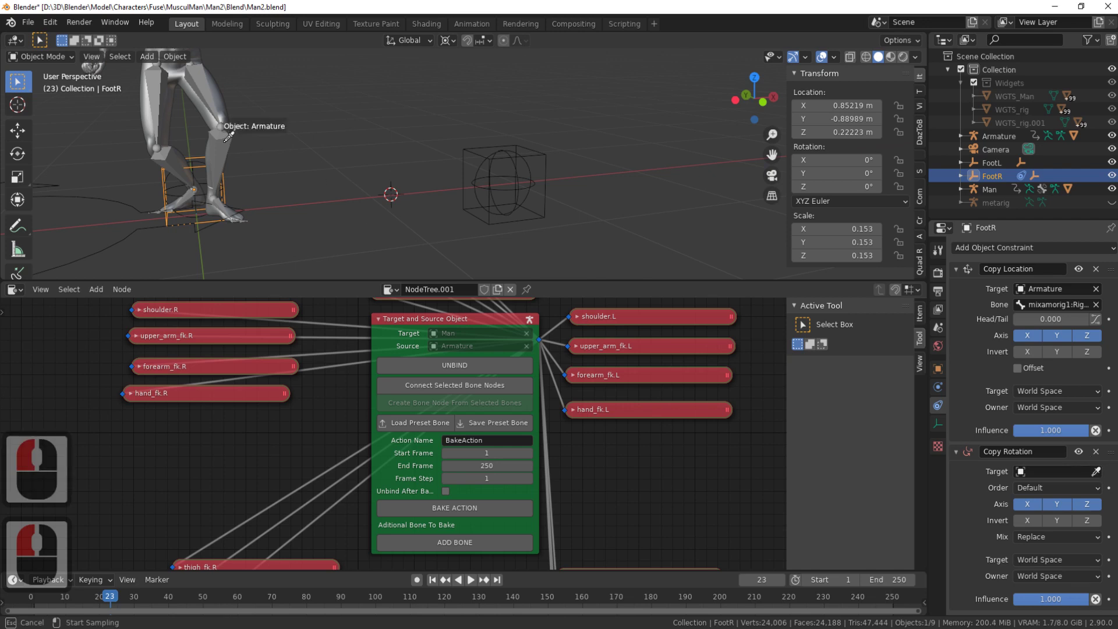
{"action": "type", "text": "foo"}
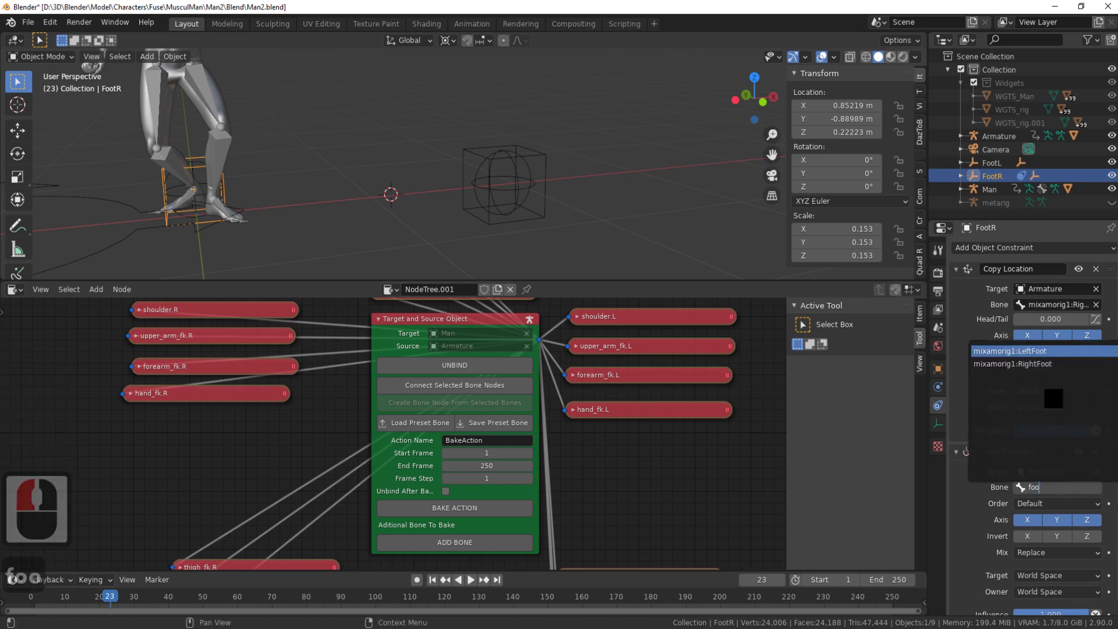
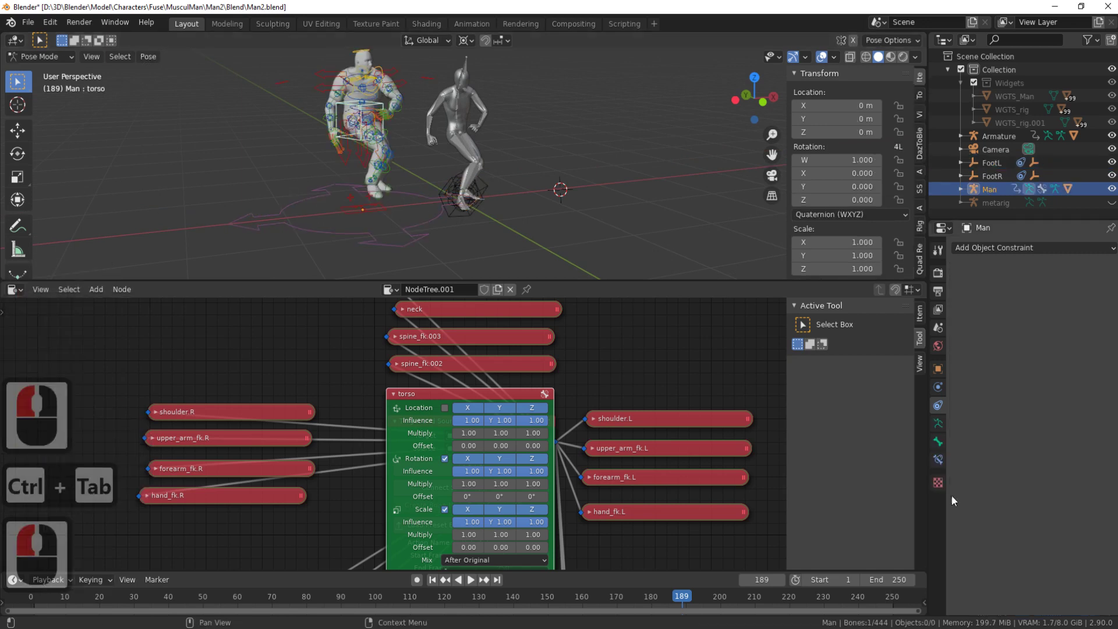
Step: Target the torso Copy Location at the Armature's mixamorig1:Hips bone and stop playback to check
{"action": "left_click", "coordinate": [943, 464]}
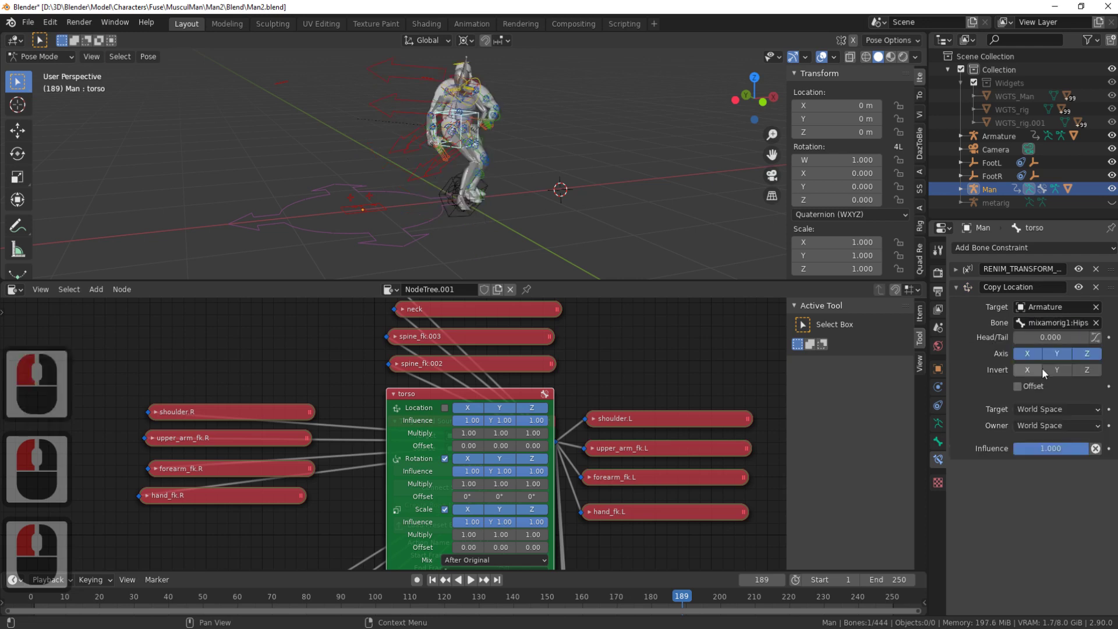
{"action": "middle_click", "coordinate": [662, 211]}
{"action": "middle_click", "coordinate": [640, 203]}
{"action": "middle_click", "coordinate": [658, 239]}
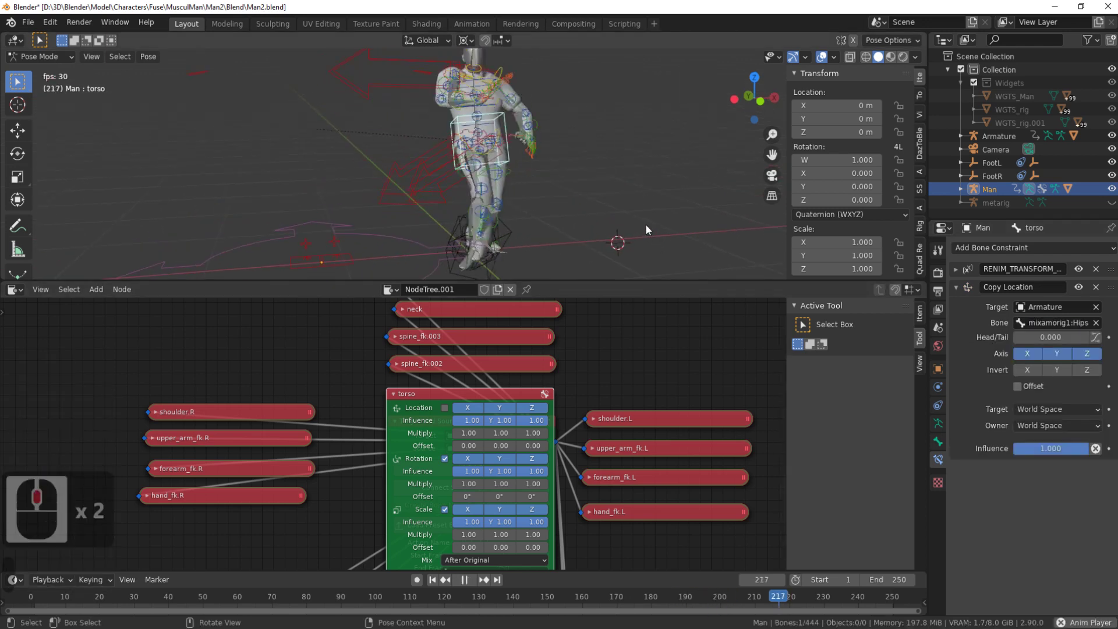
{"action": "left_click", "coordinate": [155, 77]}
Step: Select the Man rig's foot_ik.R bone near the characters' feet
{"action": "middle_click", "coordinate": [425, 178]}
{"action": "middle_click", "coordinate": [423, 192]}
{"action": "middle_click", "coordinate": [391, 228]}
{"action": "middle_click", "coordinate": [343, 189]}
{"action": "left_click", "coordinate": [282, 205]}
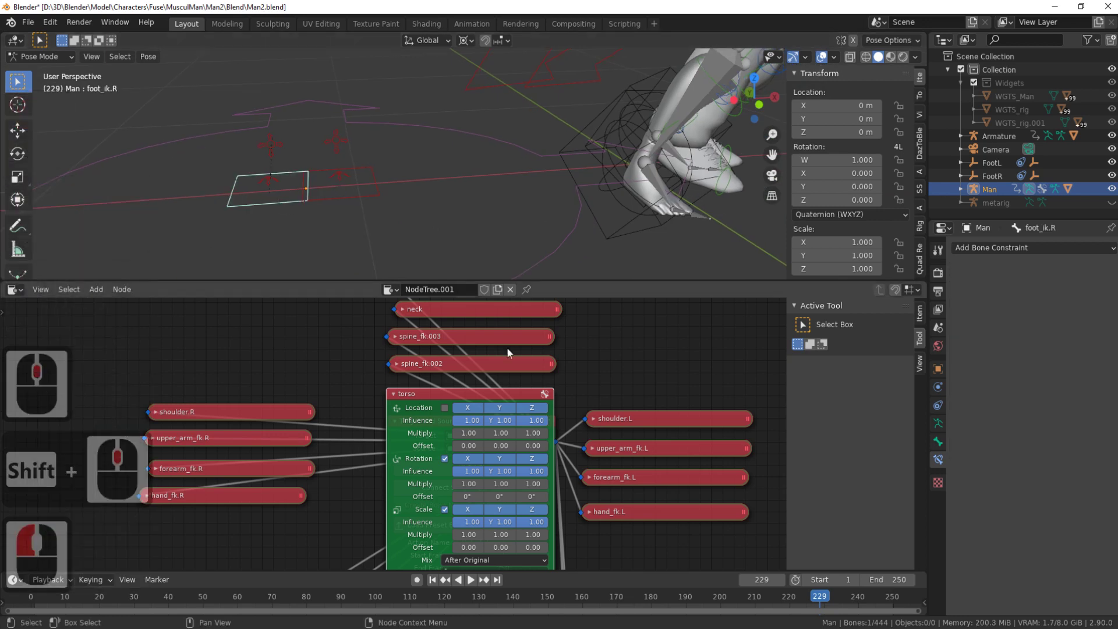
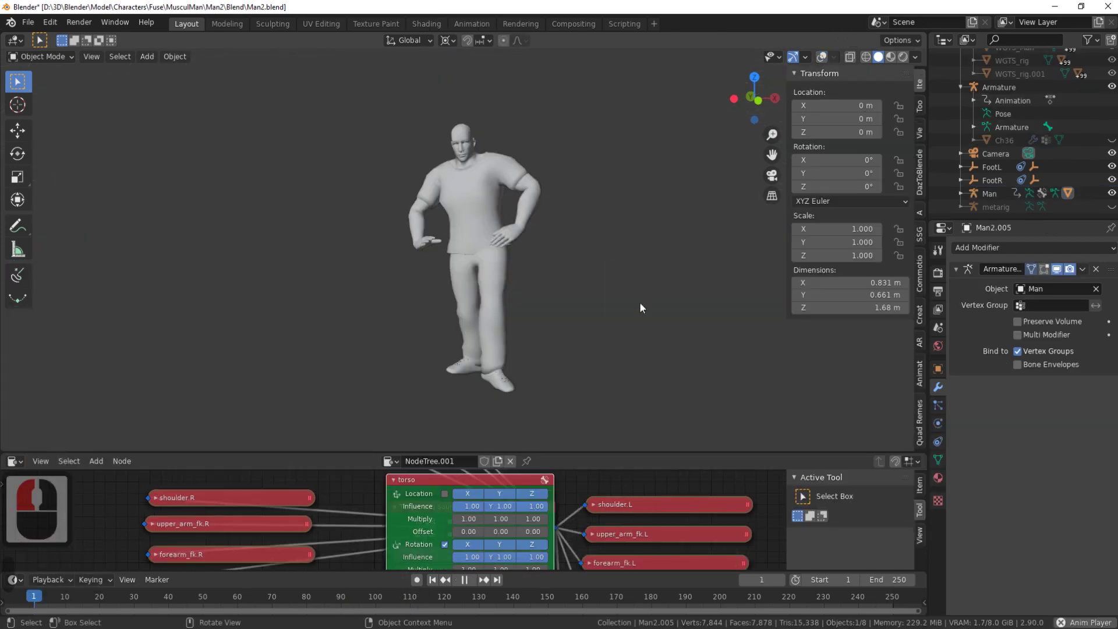
Step: Load the female Character Creator 3 .blend scene with its 0.01-scale Armature and three lamps
{"action": "left_click_drag", "start_coordinate": [630, 349], "coordinate": [624, 276]}
{"action": "left_click", "coordinate": [624, 276]}
{"action": "left_click", "coordinate": [12, 27]}
{"action": "left_click", "coordinate": [211, 208]}
{"action": "left_click", "coordinate": [450, 101]}
{"action": "left_click", "coordinate": [442, 171]}
{"action": "left_click", "coordinate": [506, 138]}
{"action": "left_click", "coordinate": [502, 154]}
{"action": "left_click", "coordinate": [405, 455]}
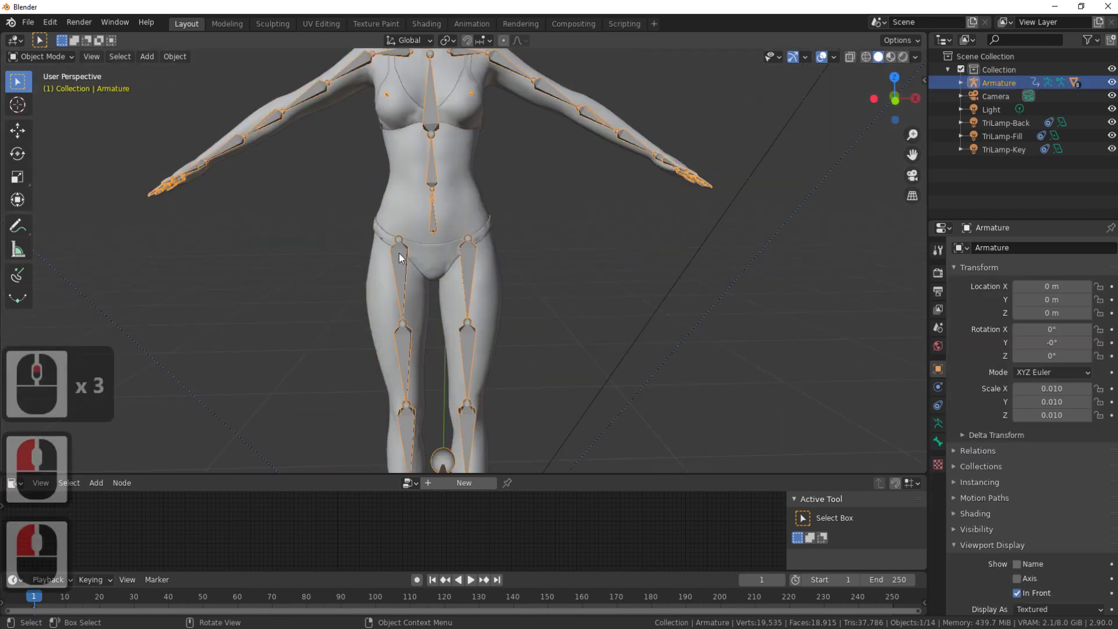
Step: Enter Pose Mode on the female armature and select the right thigh twist bone
{"action": "key", "text": "ctrl+Tab"}
{"action": "left_click", "coordinate": [404, 258]}
{"action": "middle_click", "coordinate": [435, 248]}
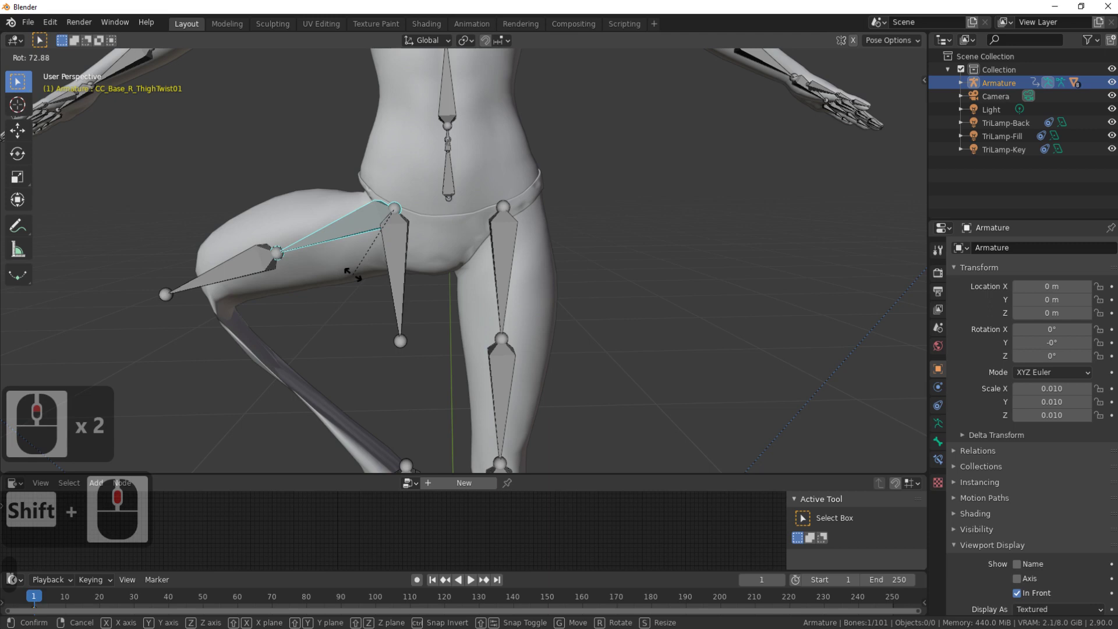
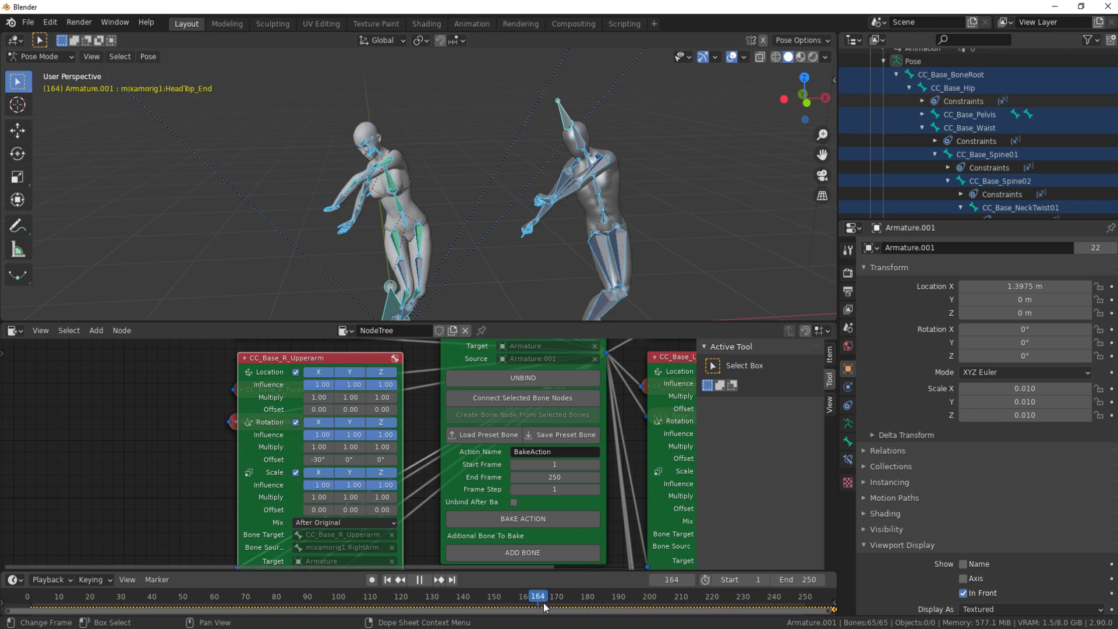
Step: Play the animation with overlays hidden, framing the male and female dancing the mocap motion
{"action": "left_click", "coordinate": [617, 597]}
{"action": "left_click", "coordinate": [740, 57]}
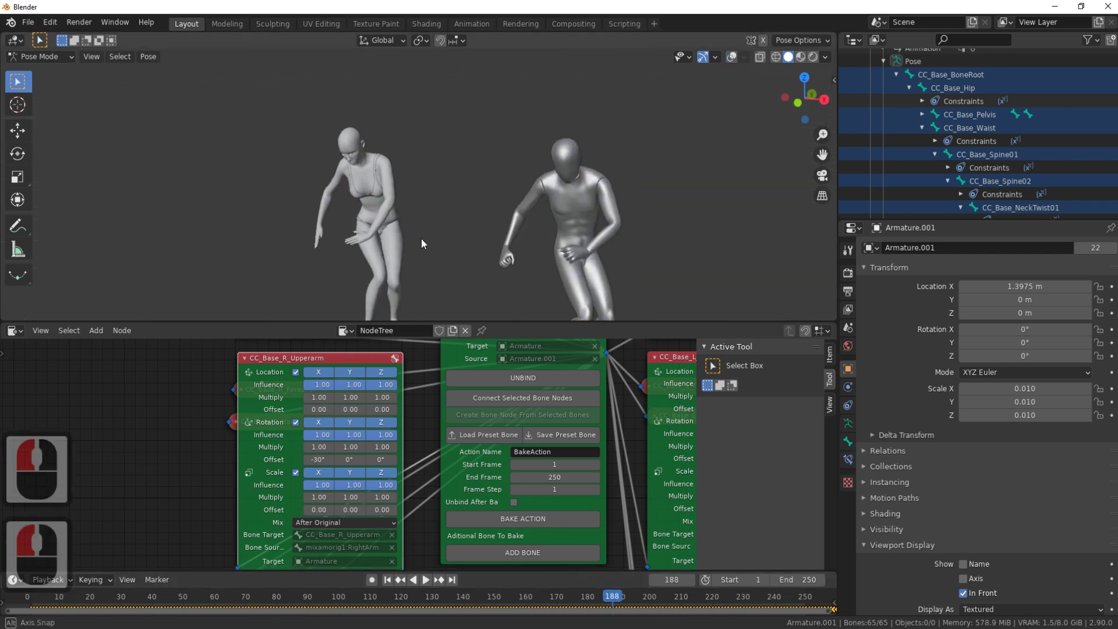
{"action": "middle_click", "coordinate": [424, 250]}
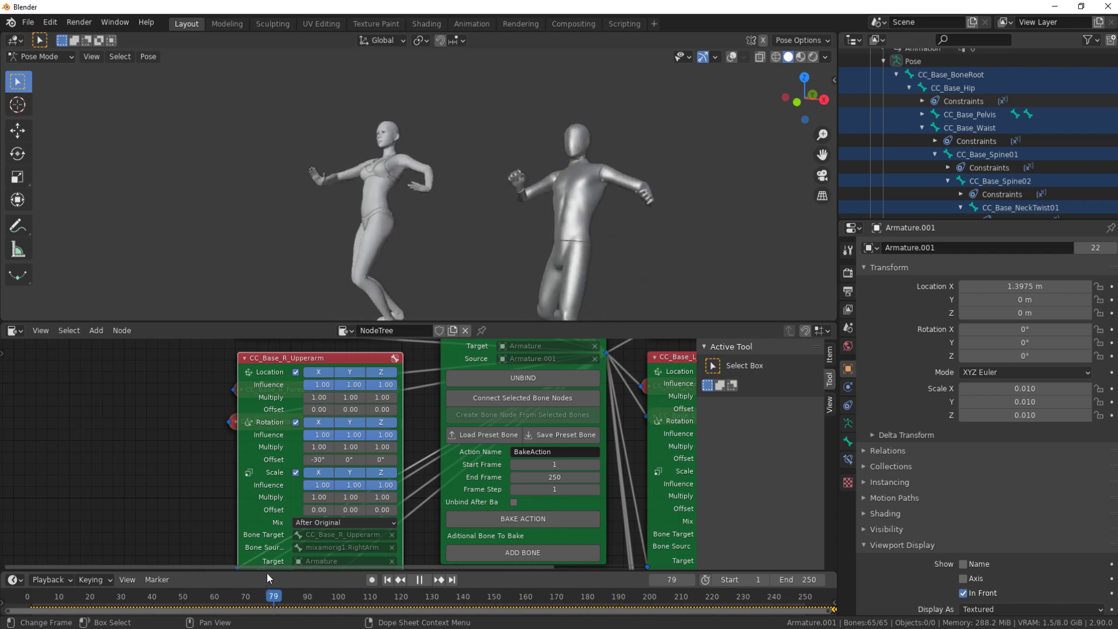
{"action": "left_click", "coordinate": [204, 571]}
{"action": "middle_click", "coordinate": [577, 237]}
{"action": "left_click", "coordinate": [426, 586]}
{"action": "middle_click", "coordinate": [696, 268]}
{"action": "middle_click", "coordinate": [657, 291]}
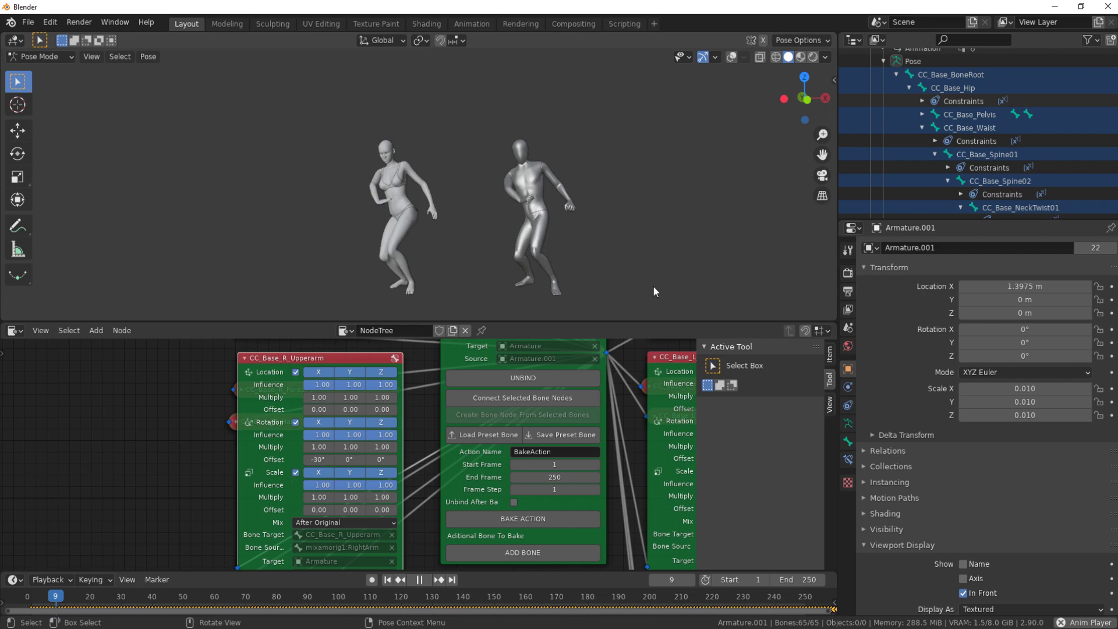